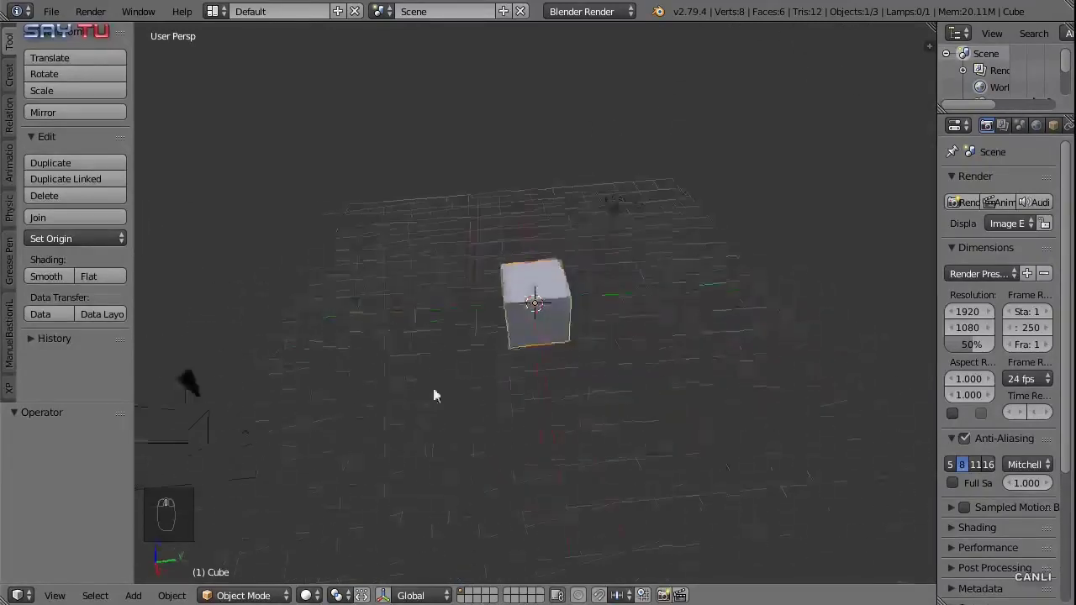
Select every default object in the scene and delete them all
left_click_drag(557, 328, 469, 386)
left_click_drag(560, 329, 556, 322)
key("a")
key("a")
key("Delete")
Add a new 32-vertex mesh circle at the scene centre via Shift+A
left_click_drag(565, 358, 624, 381)
key("shift+a")
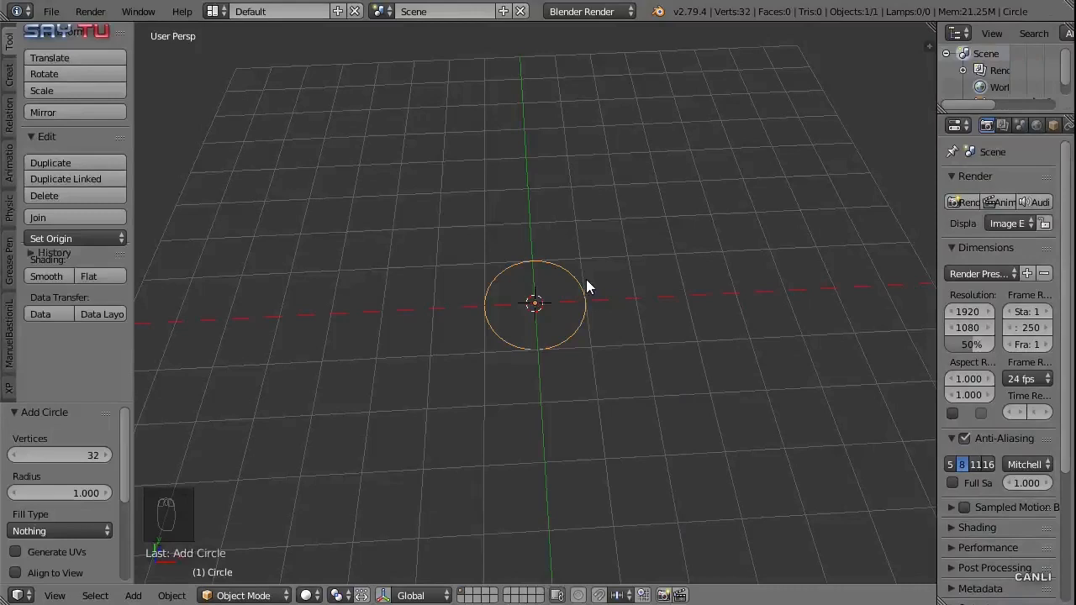
From top orthographic view, make the circle 8-sided and rotate it 22.5° about Z
key("KP_7")
key("KP_5")
key("Return")
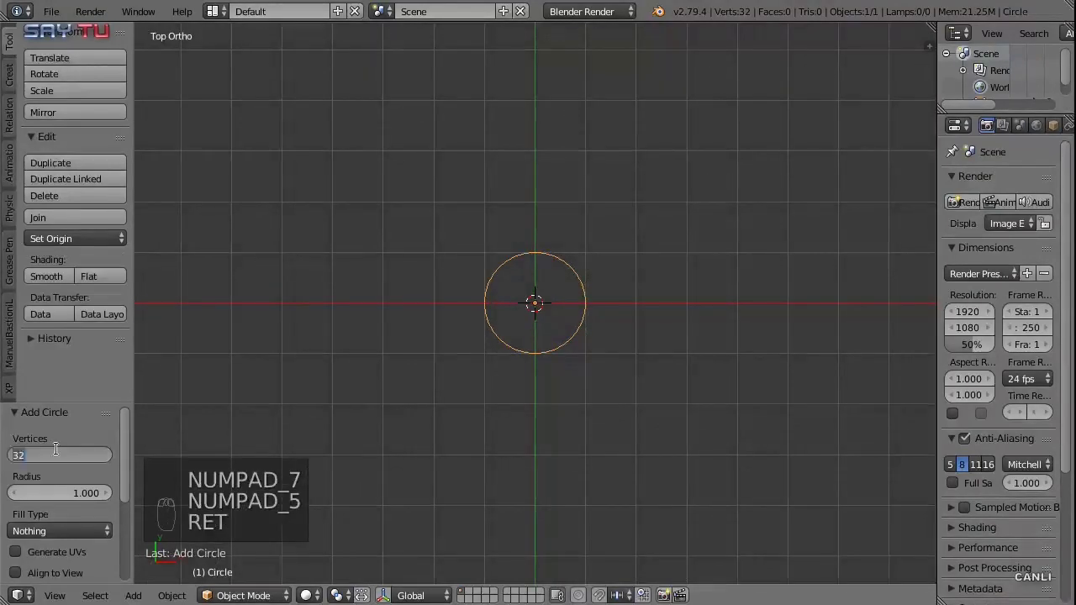
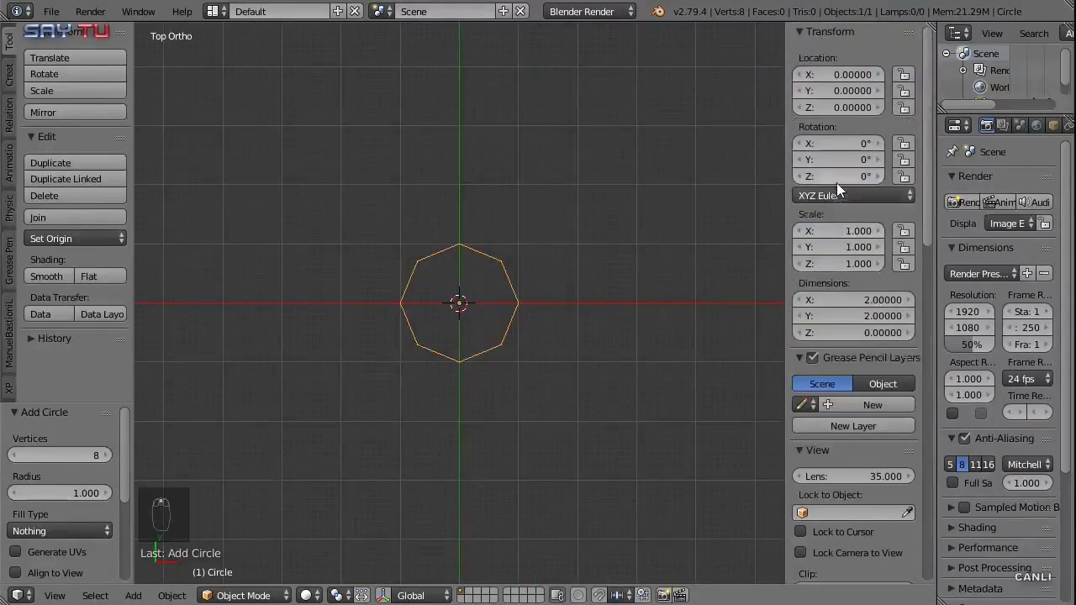
key("Return")
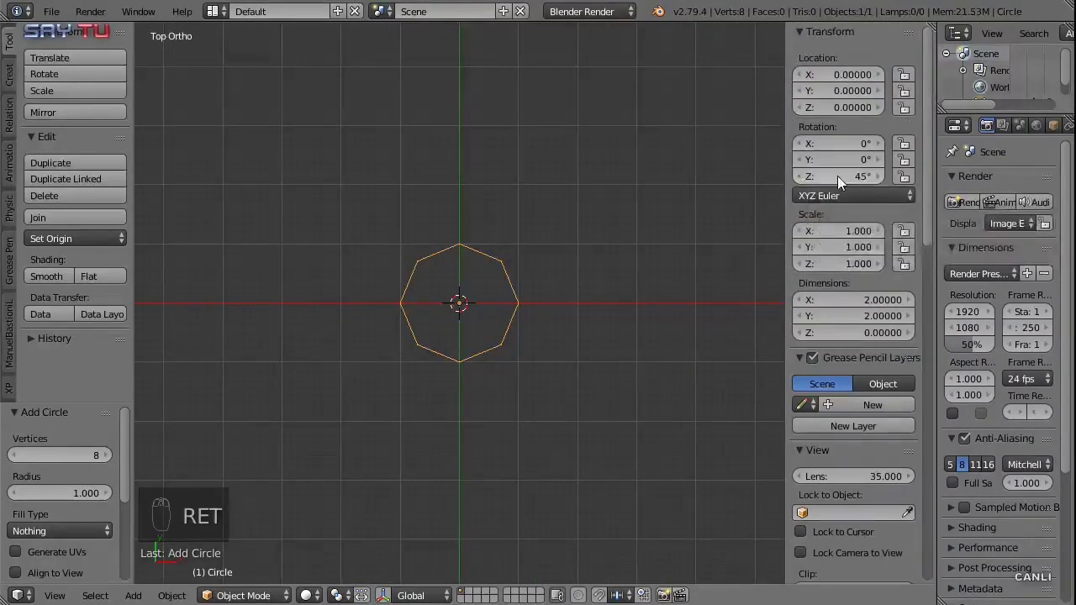
key("Return")
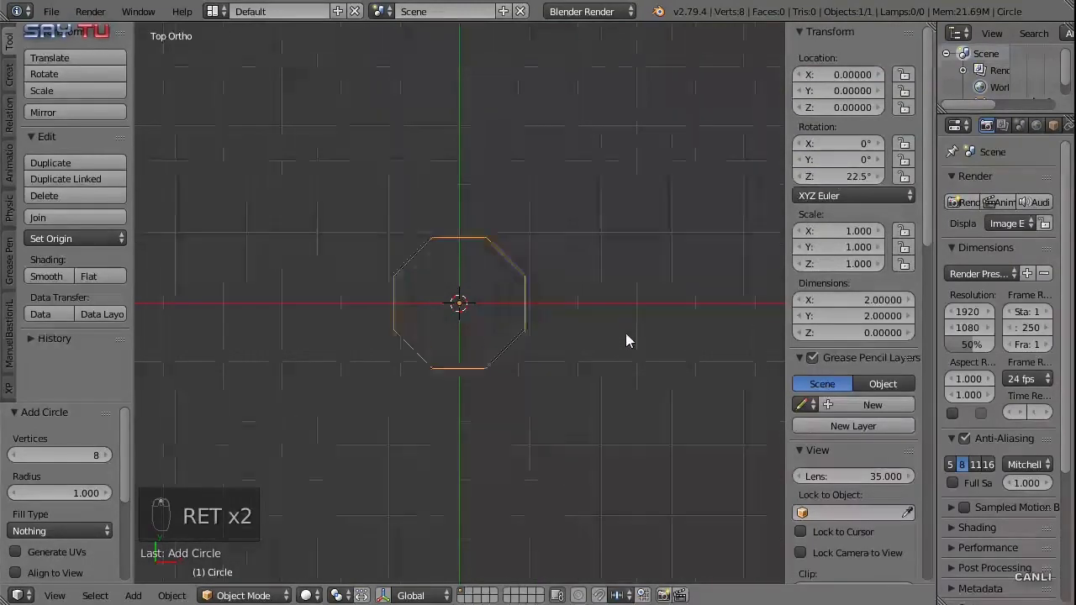
In Edit Mode select all eight vertices and fill them with one octagonal face
key("Tab")
key("f")
key("KP_7")
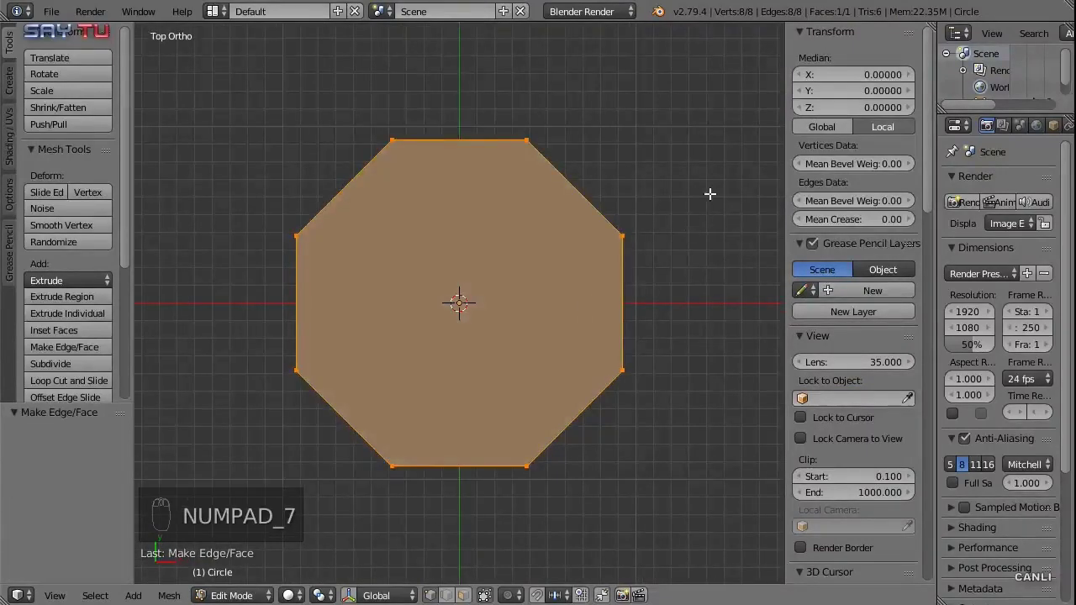
Inset the octagon face by thickness 0.2, leaving an inner octagon ringed by border faces
key("i")
left_click(462, 305)
key("Return")
key("BackSpace")
key("BackSpace")
left_click_drag(462, 303, 449, 311)
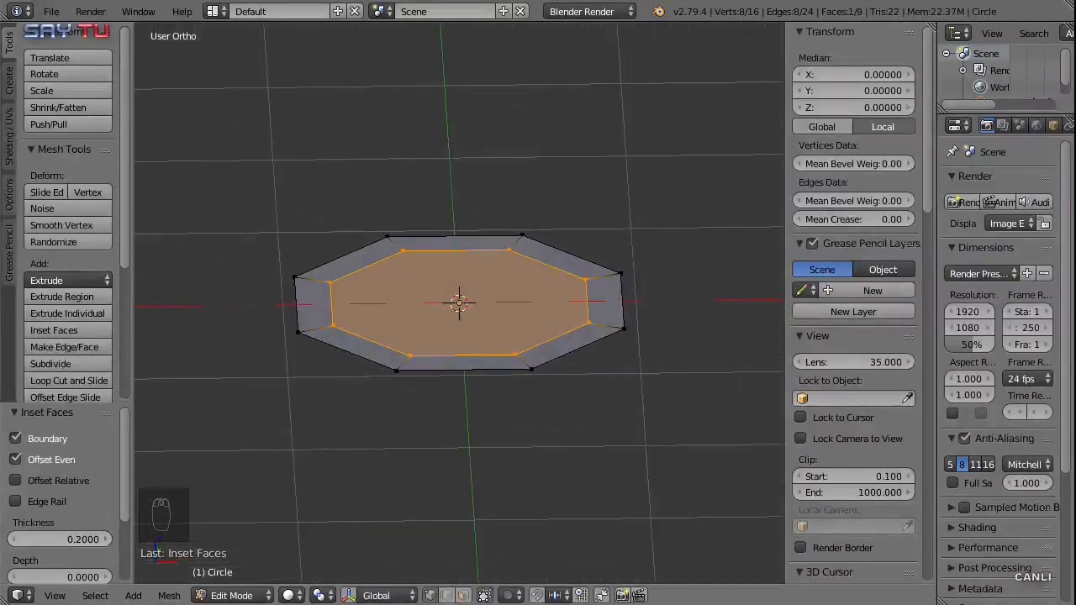
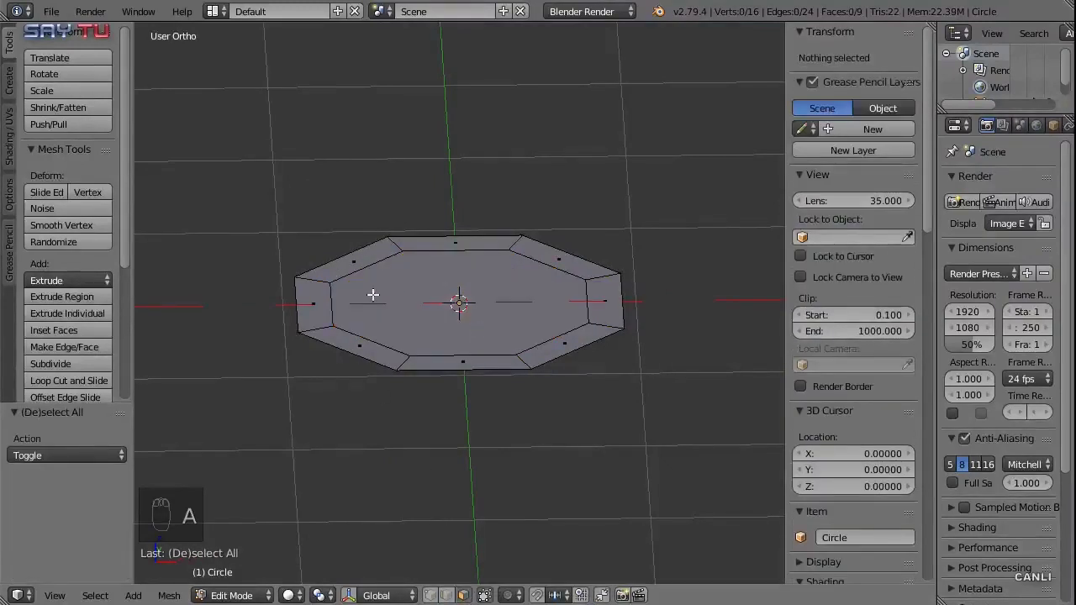
From front view, extrude the whole octagon ring 0.5 upward into walls
right_click(322, 287)
key("KP_1")
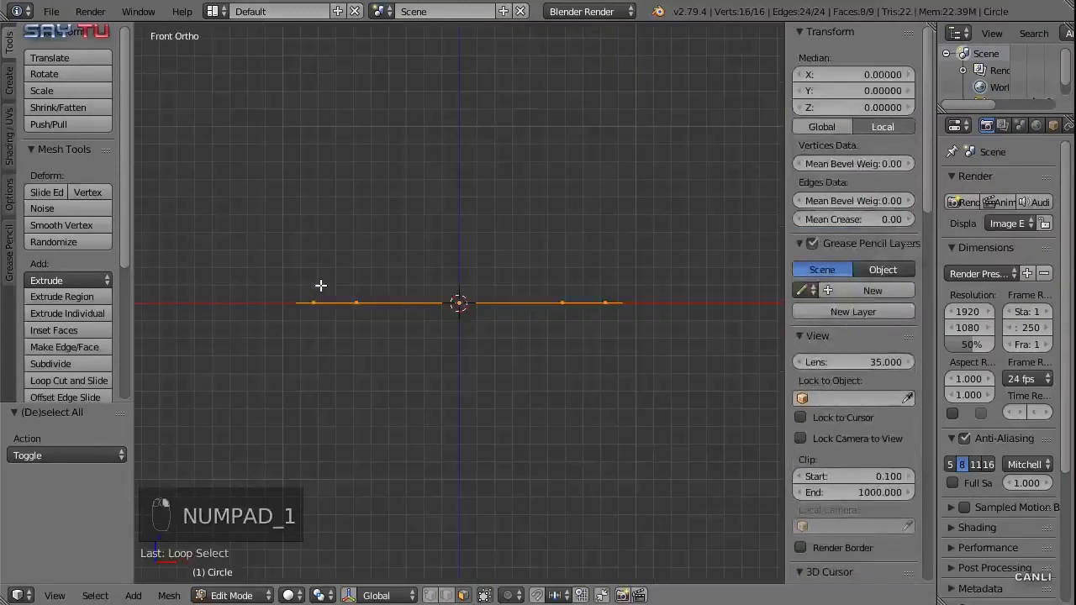
key("e")
key("g")
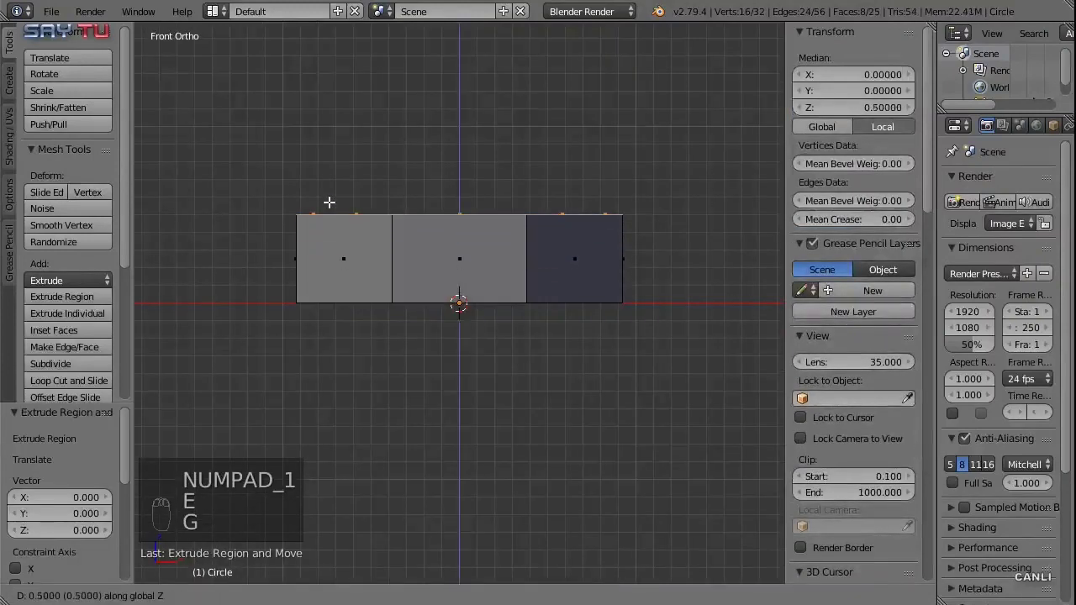
left_click(330, 203)
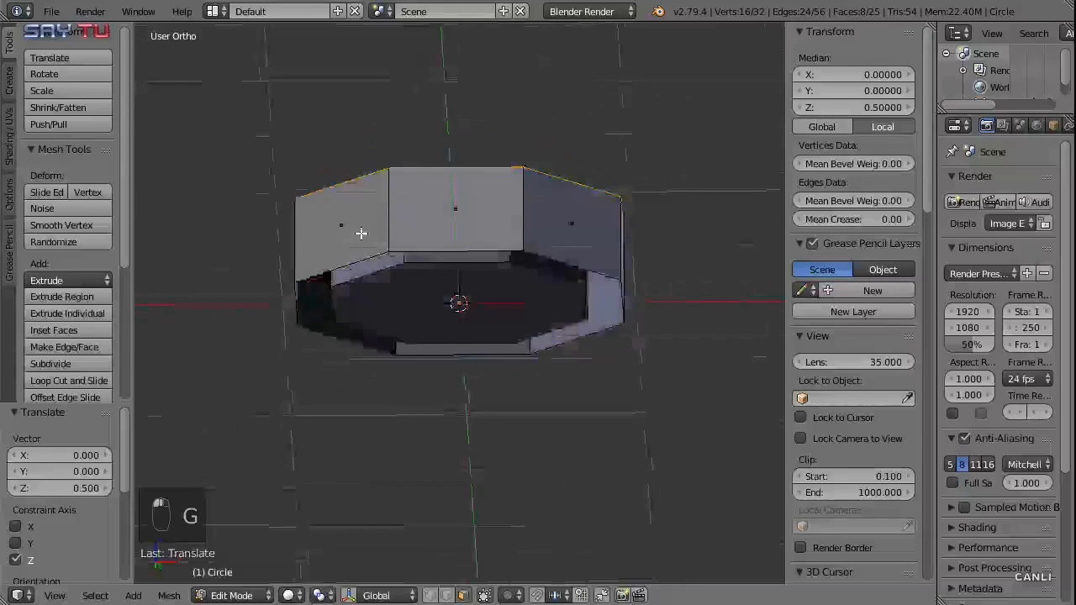
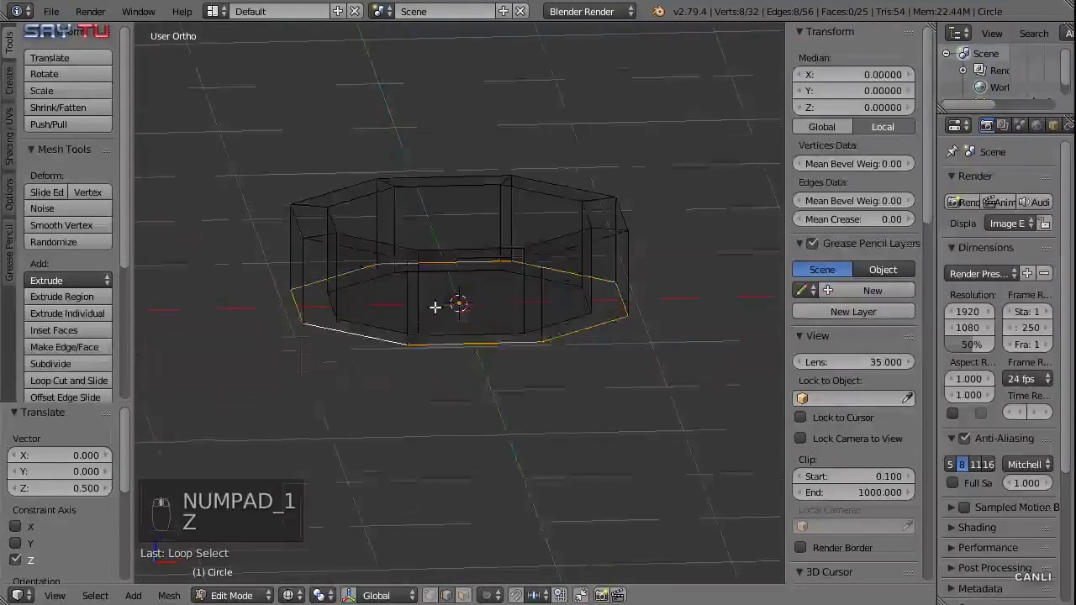
Select the bottom outer edge loop and fill the open bottom with a face
right_click(358, 327)
key("KP_1")
key("g")
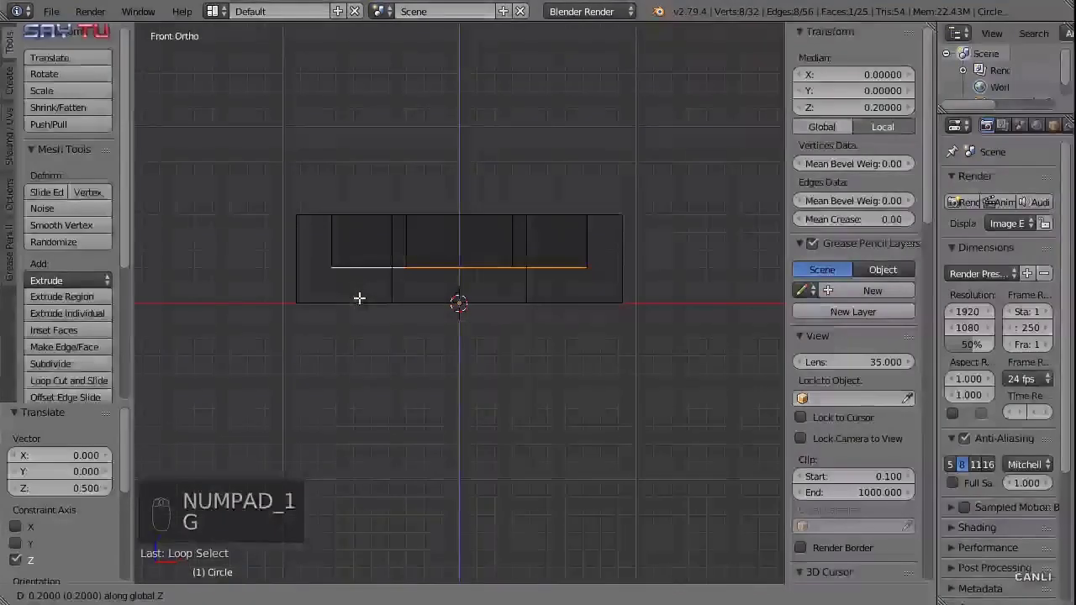
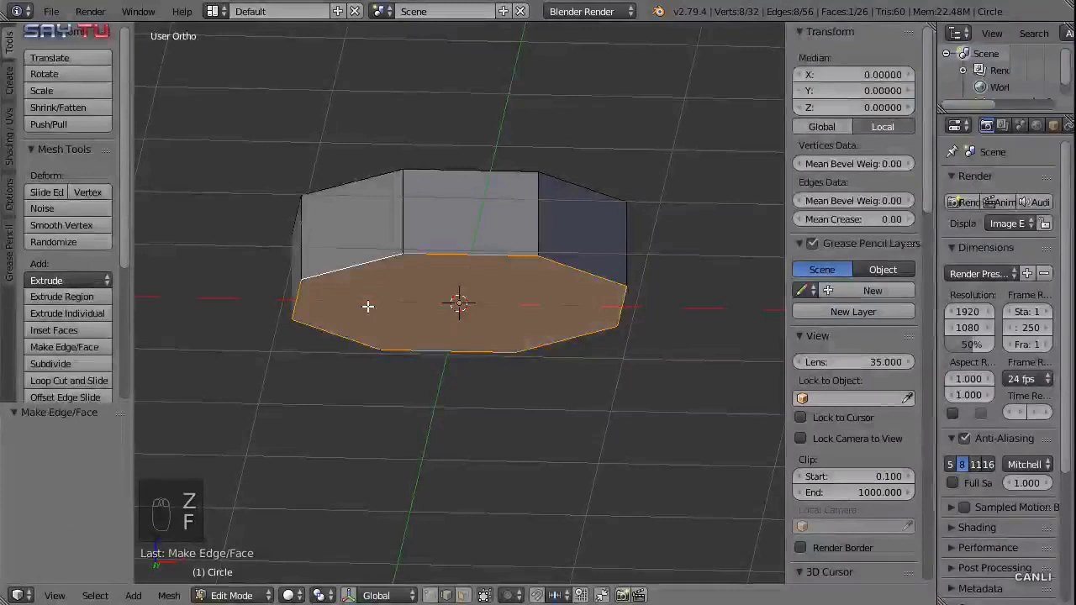
Inset the bottom face to create an inner floor region
key("i")
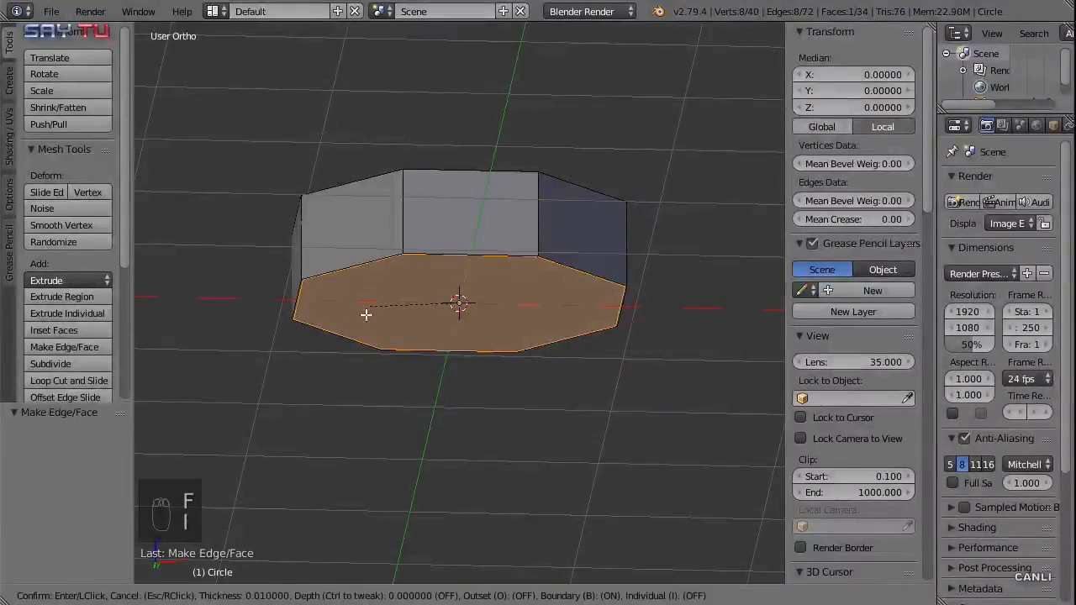
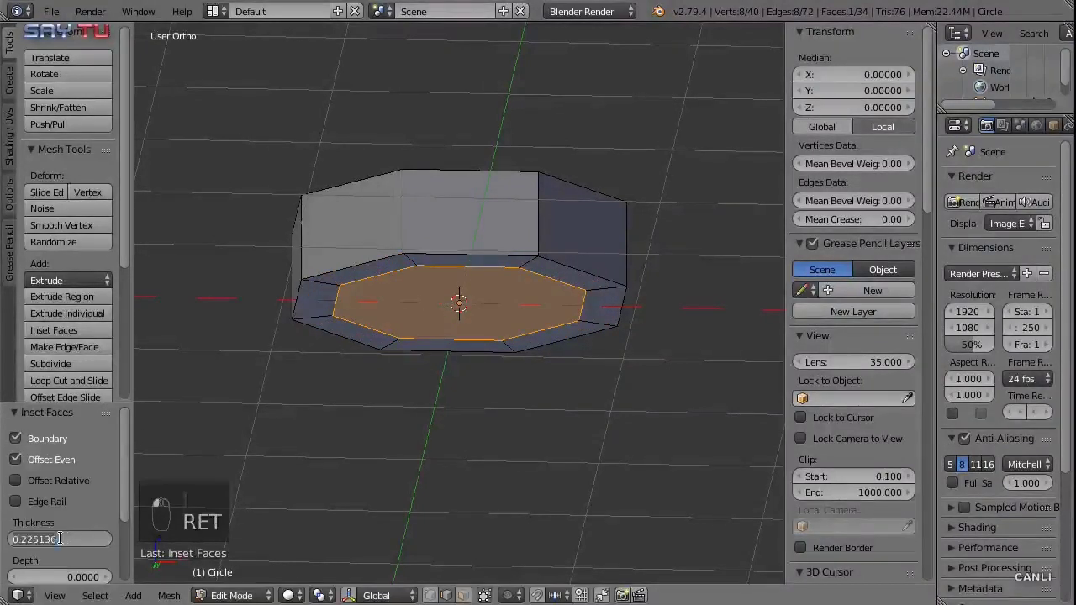
key("BackSpace")
key("BackSpace")
key("BackSpace")
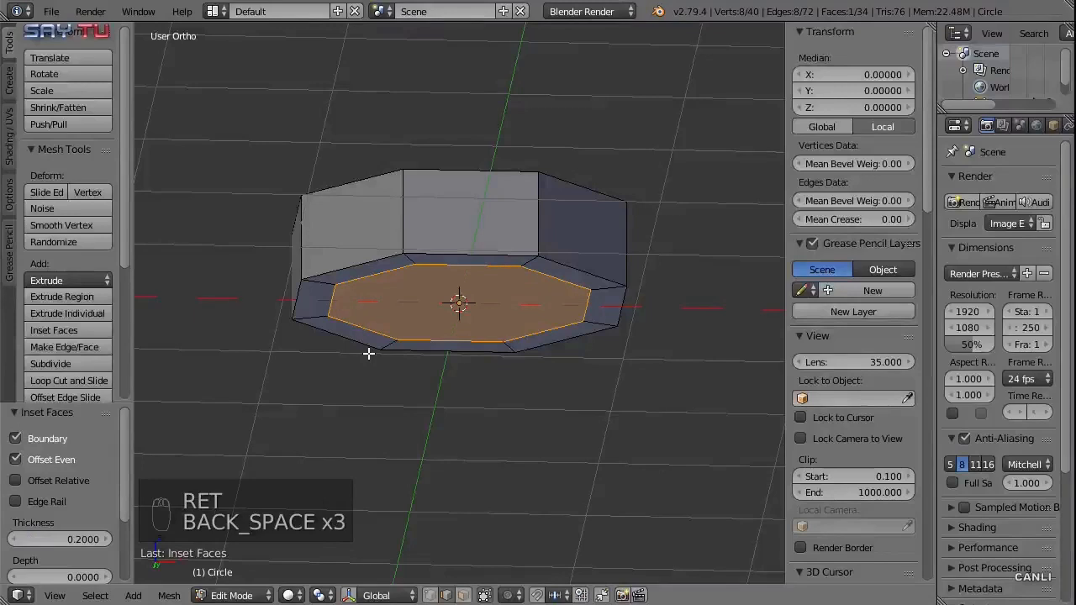
Extrude the inner floor slightly upward on Z for a recessed dish, then return to Object Mode
key("KP_1")
key("z")
left_click_drag(369, 356, 430, 348)
key("e")
key("g")
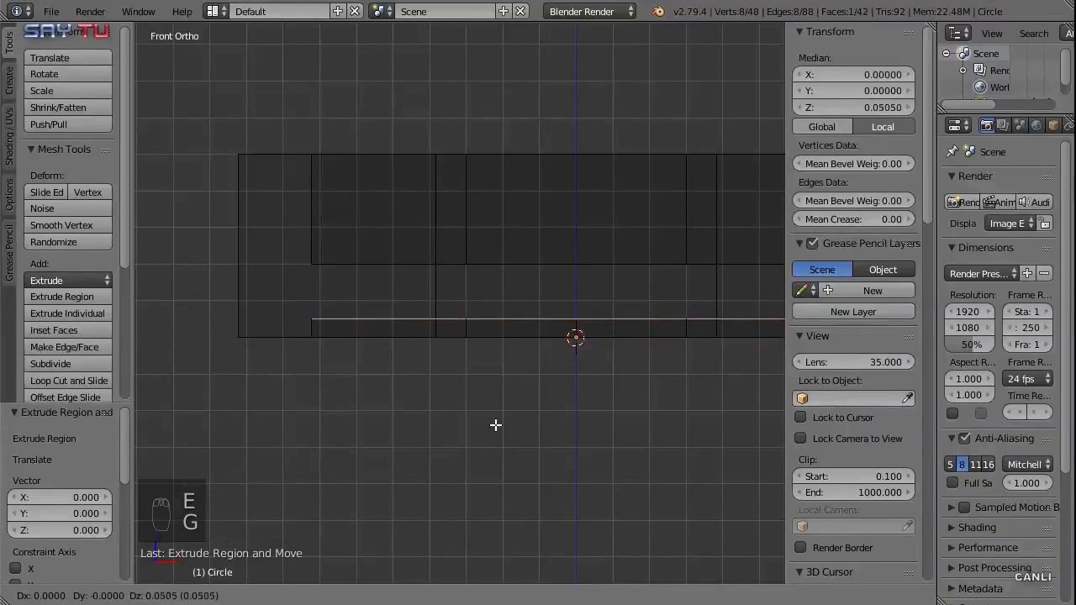
key("g")
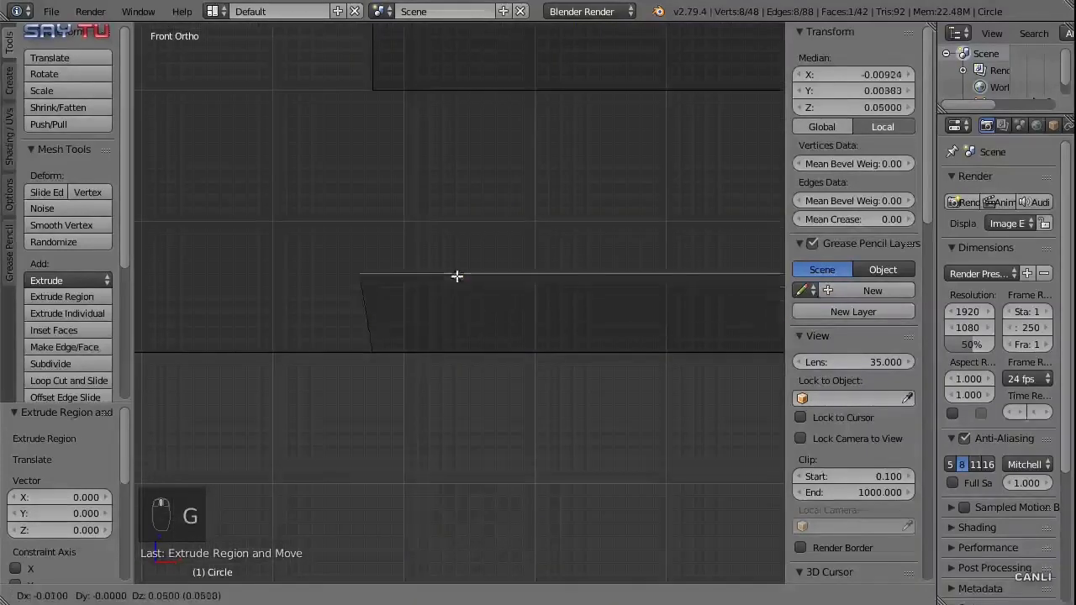
left_click(471, 280)
key("z")
left_click_drag(497, 395, 473, 360)
key("Tab")
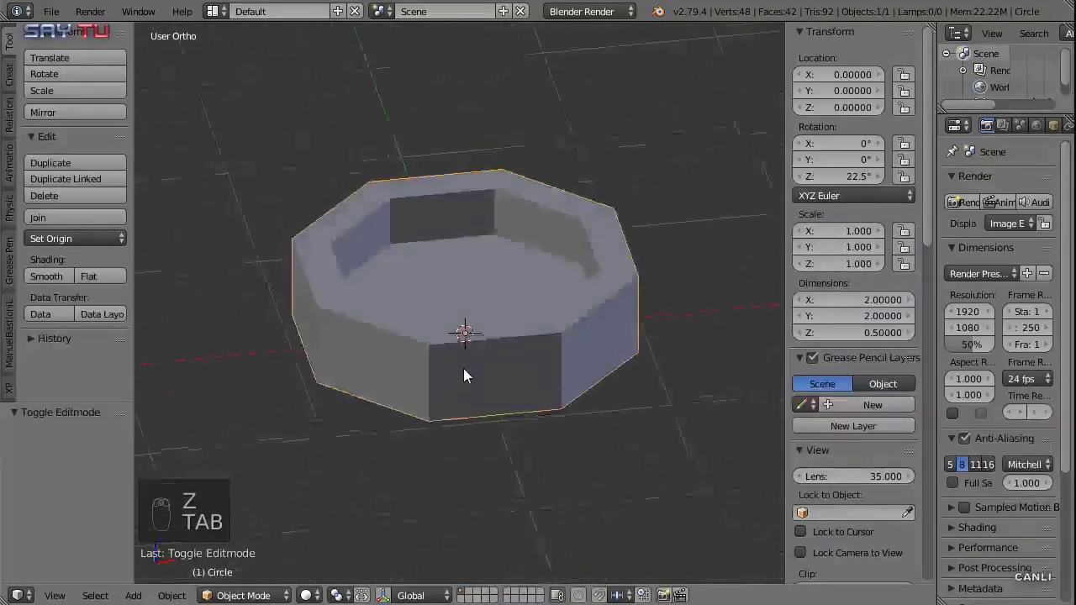
Inspect the dish's profile from the front in Edit Mode wireframe and leave editing
left_click_drag(466, 381, 522, 371)
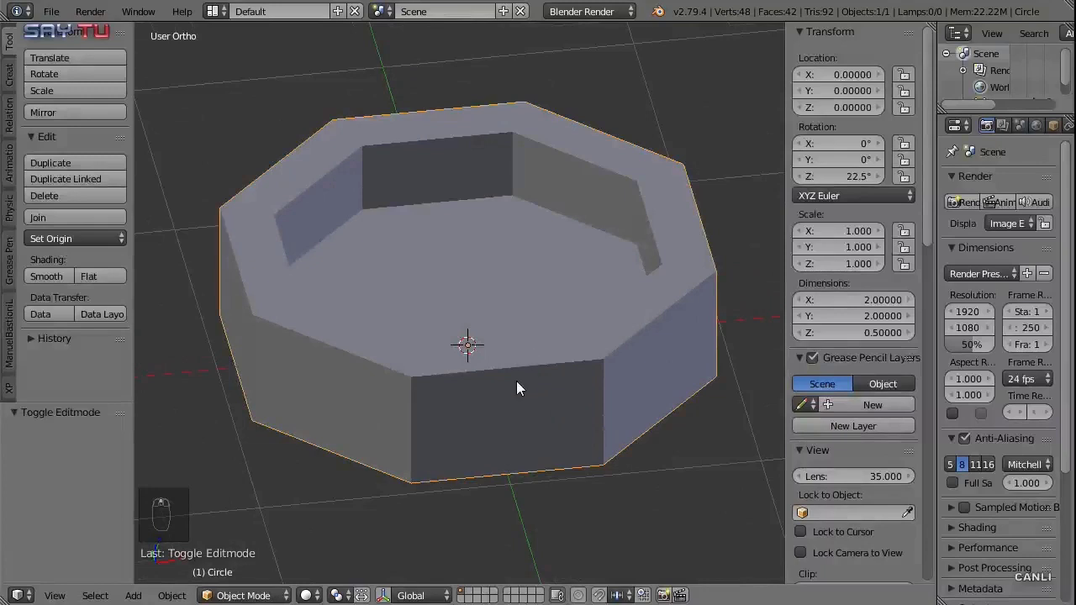
key("Tab")
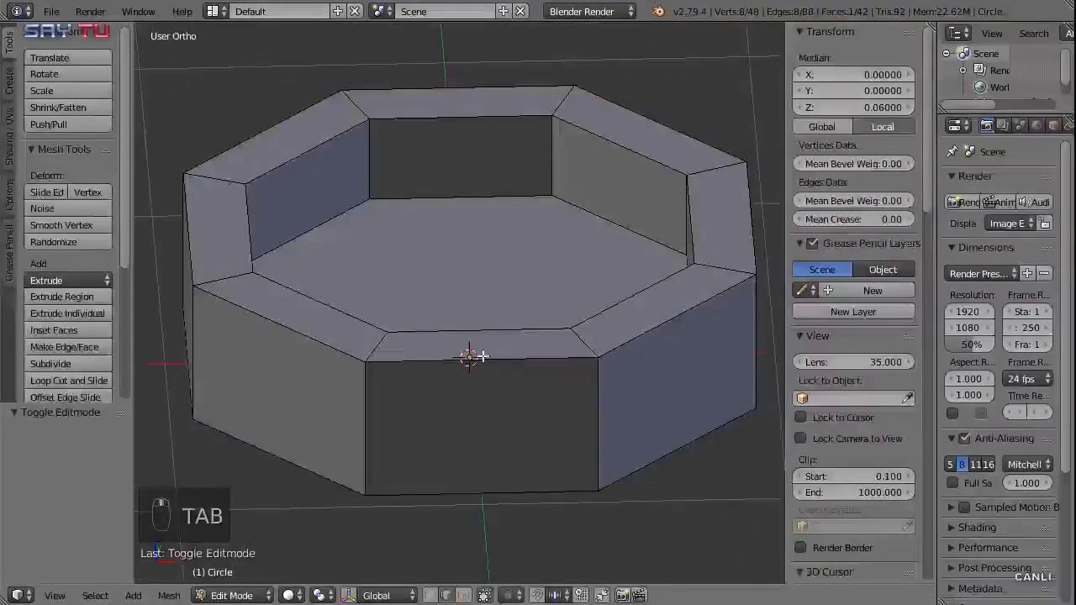
key("KP_1")
key("z")
key("Tab")
Add a ground plane and rotate it 90° so it stands upright behind the tray
key("shift+a")
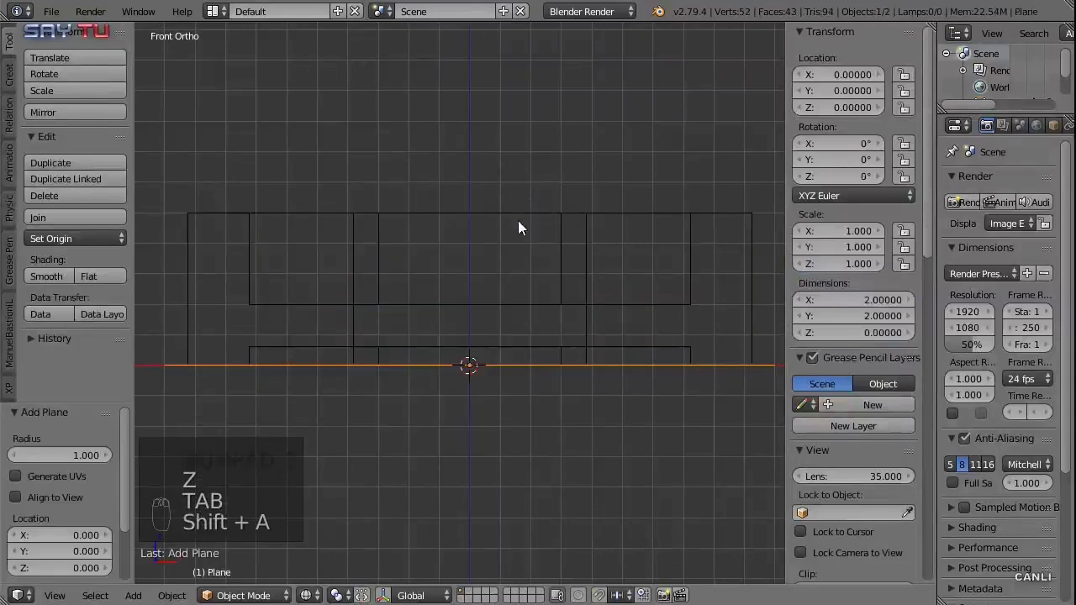
key("KP_3")
key("Tab")
key("r")
key("KP_1")
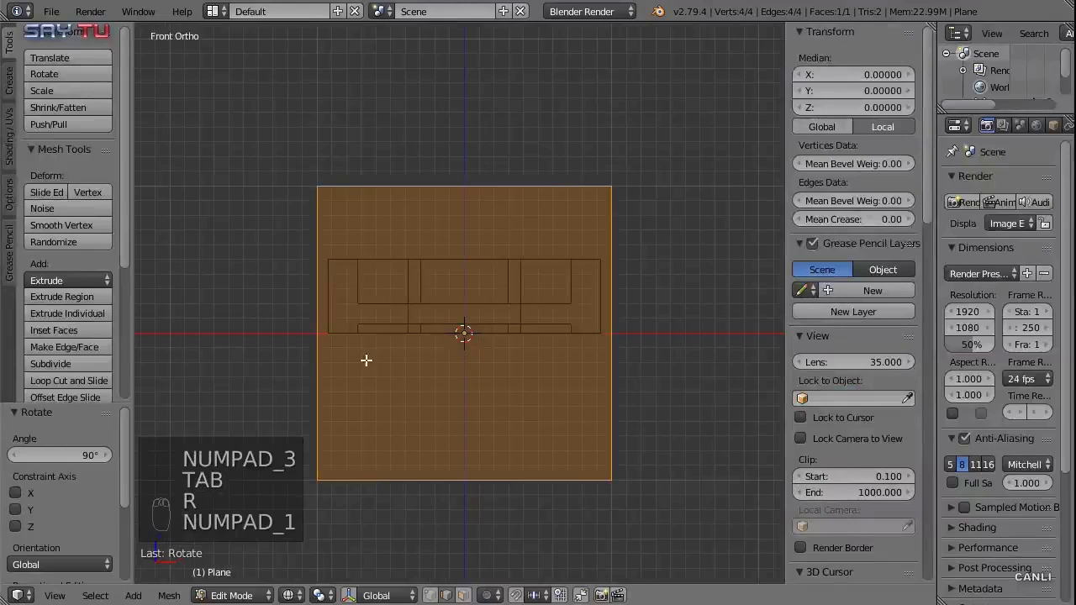
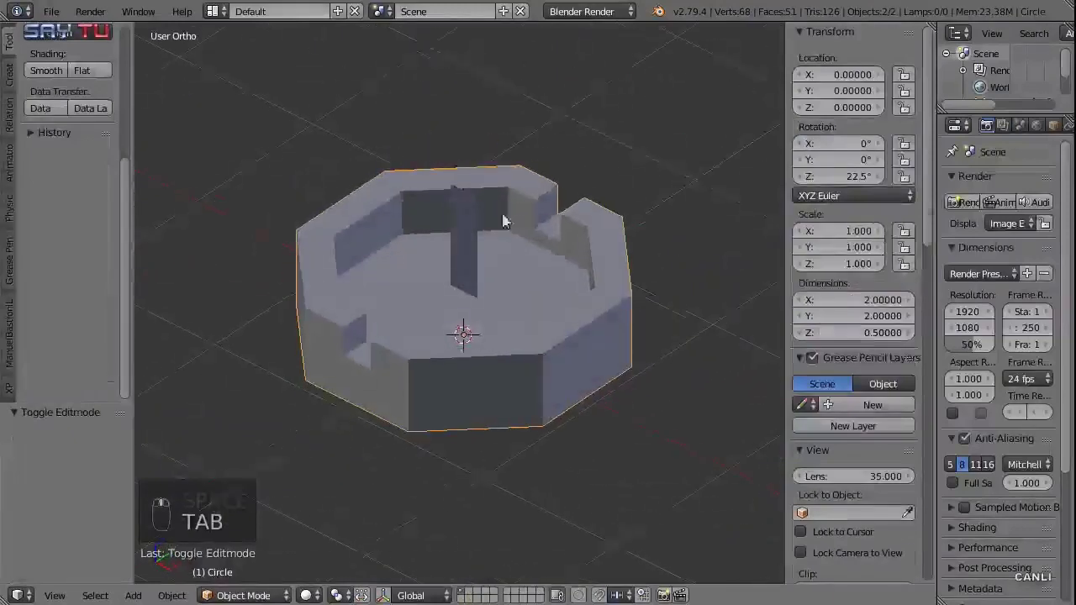
Select the ashtray and set up top and front wireframe views for cutting rim notches
right_click(562, 383)
key("KP_7")
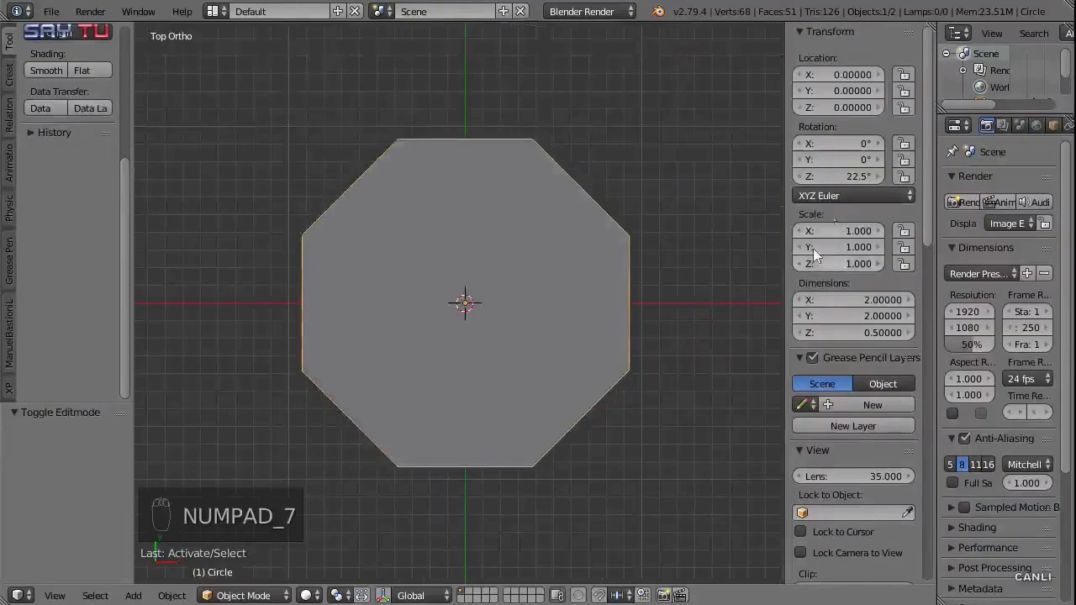
key("z")
key("Return")
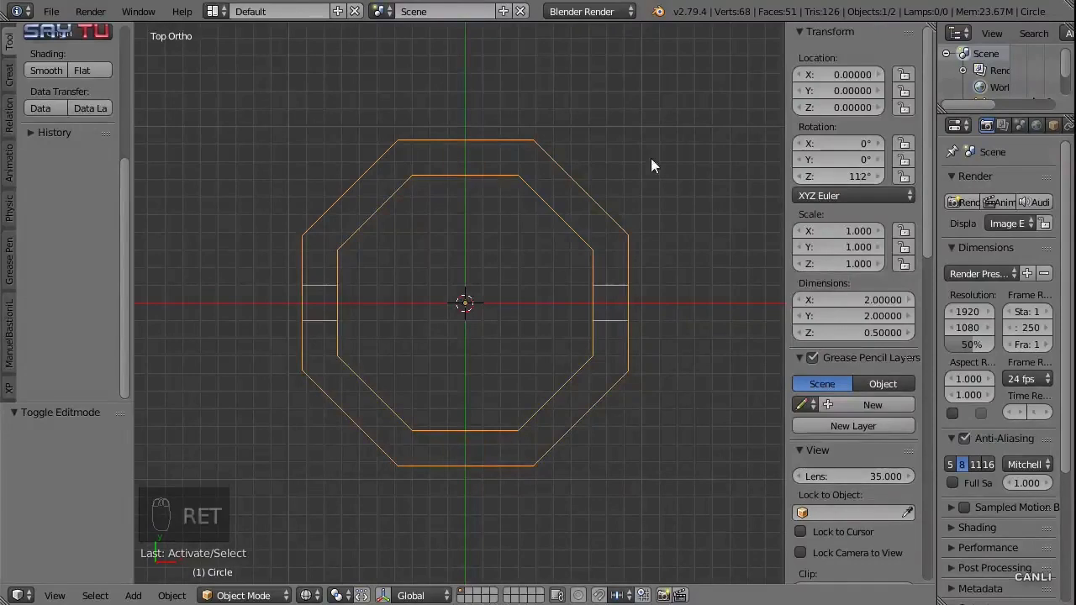
key("KP_1")
left_click_drag(421, 270, 415, 260)
key("Tab")
Delete rim faces to cut square notches, bridge them closed, and return to Object Mode
left_click(464, 311)
key("Delete")
left_click_drag(345, 339, 463, 352)
key("space")
key("space")
key("Tab")
key("z")
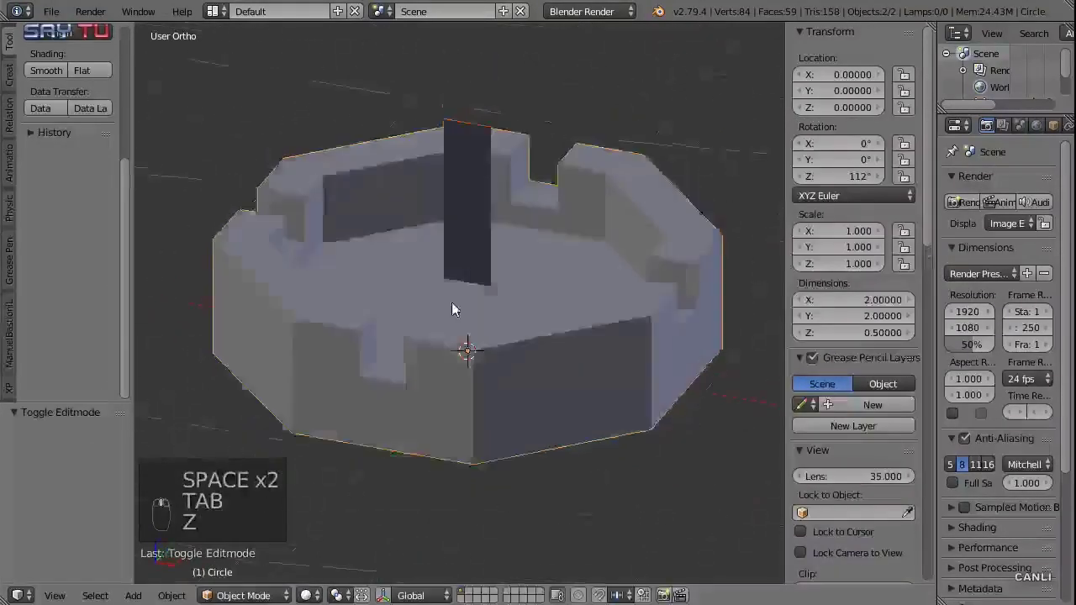
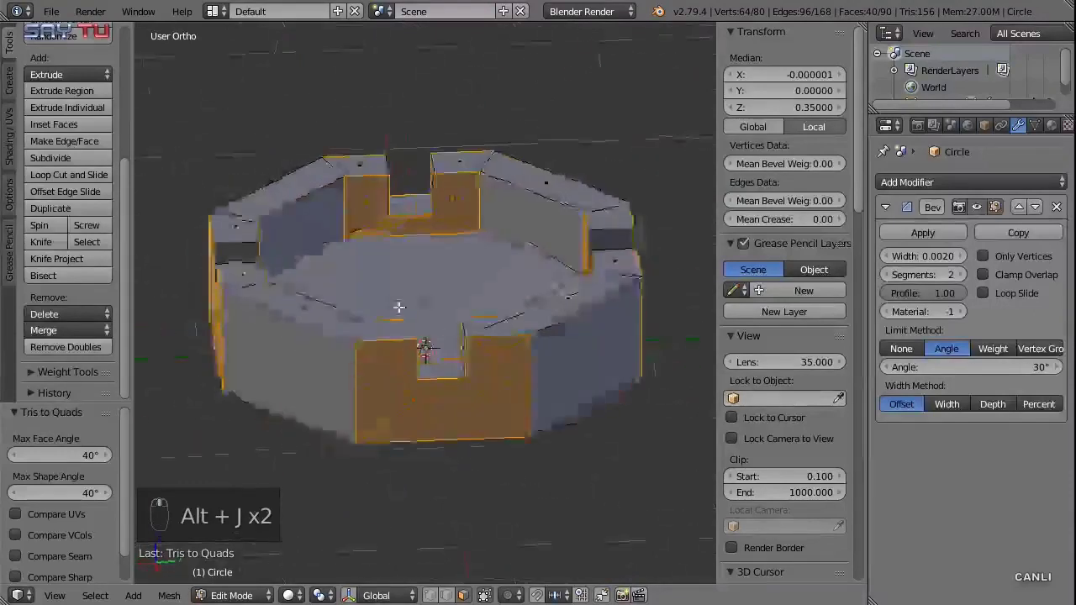
Select the diagonal edges around the rim notch corners to tidy the notch geometry
left_click(391, 378)
left_click_drag(391, 378, 415, 410)
left_click_drag(303, 316, 299, 339)
left_click_drag(317, 349, 367, 416)
middle_click(421, 408)
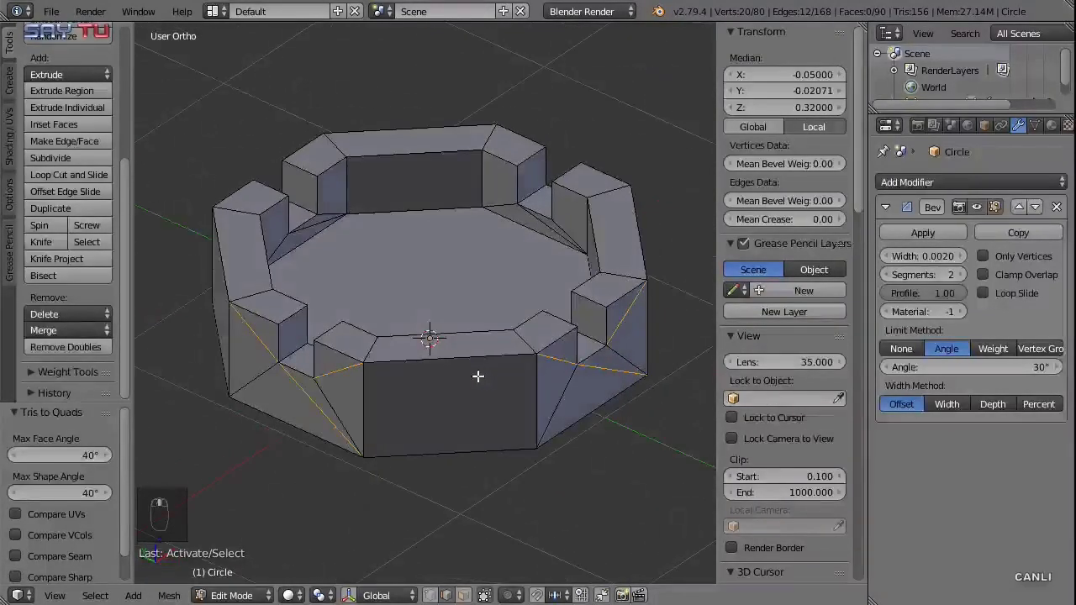
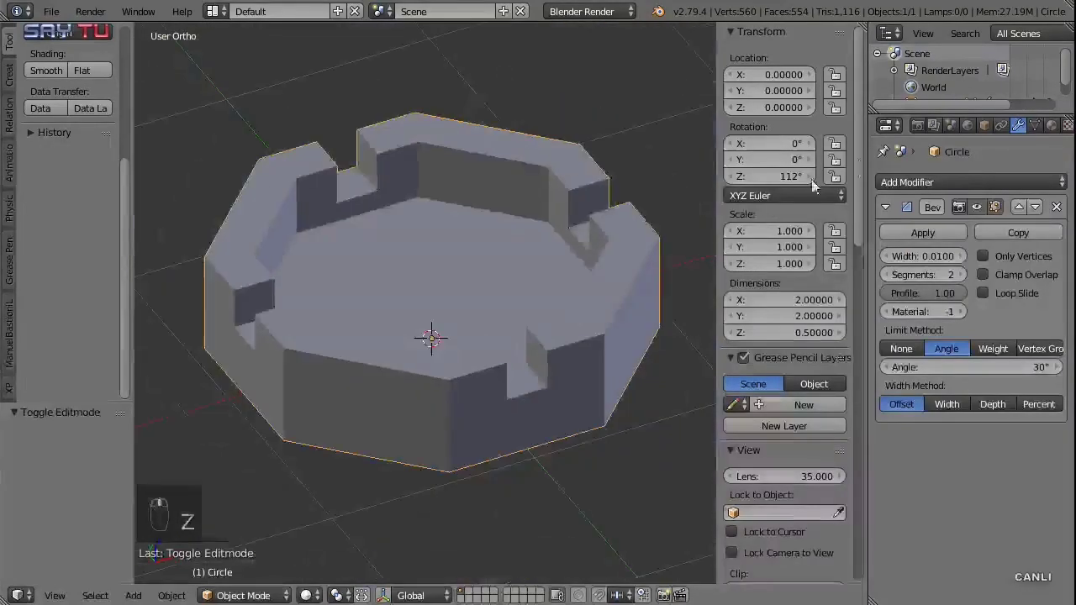
Add a Subdivision Surface modifier at two levels and extrude a floor-edge vertex outward
left_click(892, 205)
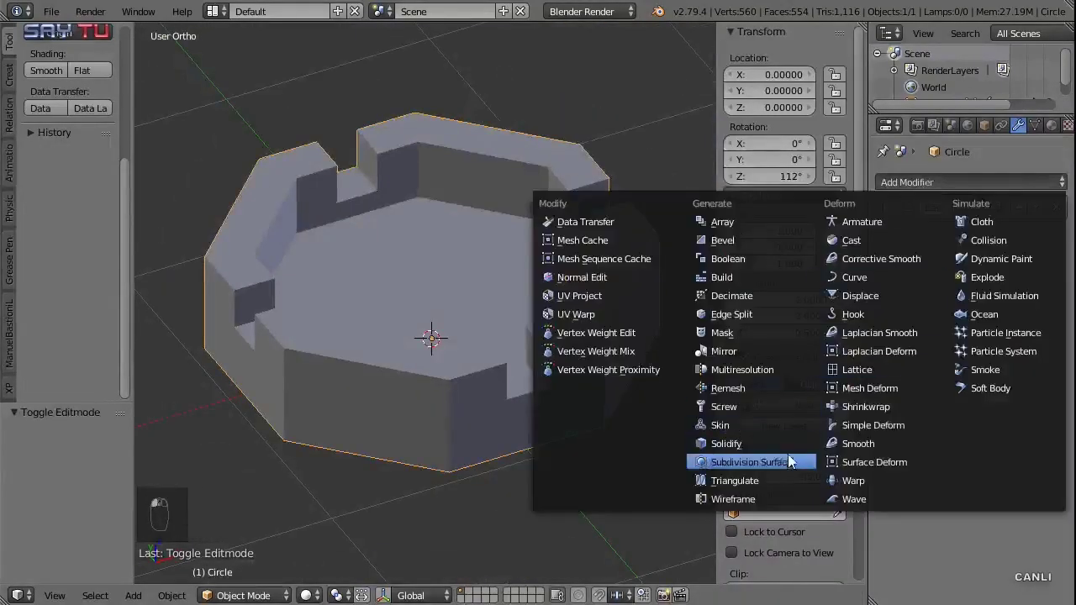
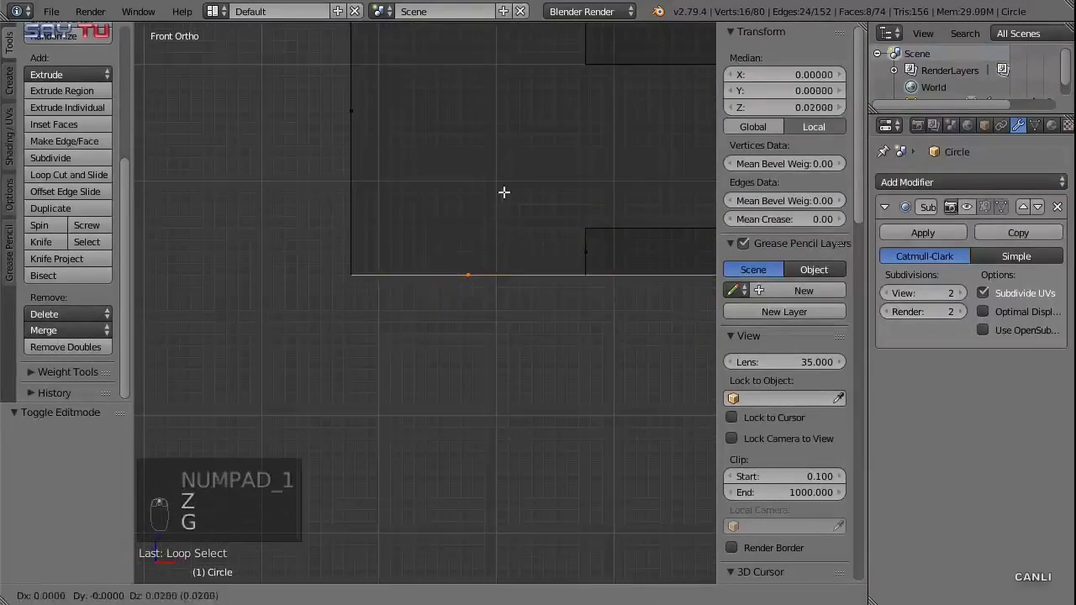
left_click(505, 194)
key("e")
key("g")
left_click_drag(501, 220, 575, 227)
Leave wireframe and Edit Mode and orbit to inspect the smoothly rounded ashtray
key("z")
key("Tab")
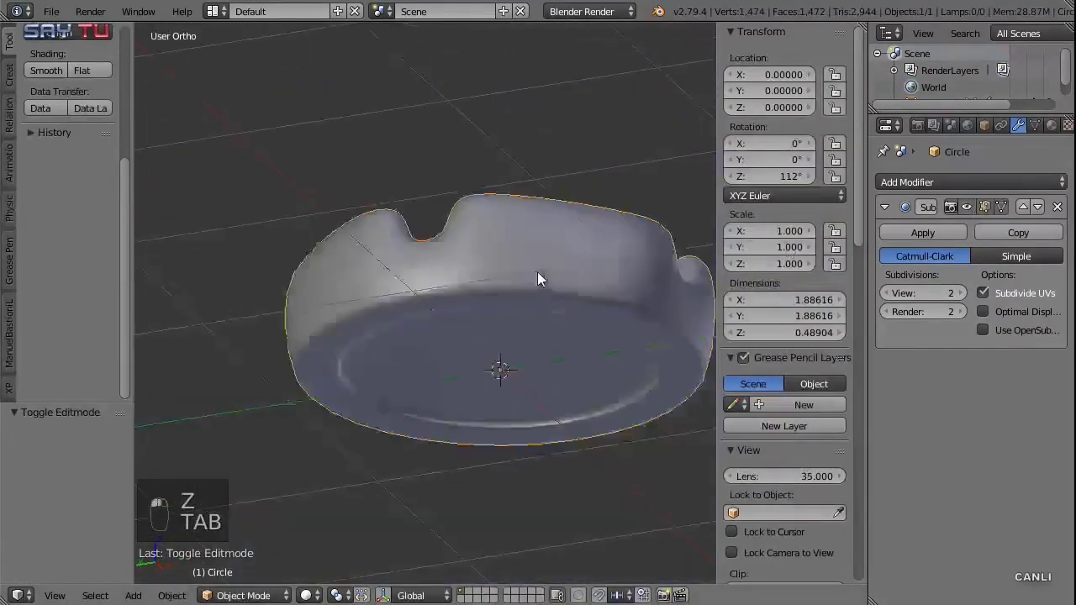
left_click_drag(477, 271, 594, 361)
Enter Edit Mode on the smoothed ashtray to add supporting loop cuts around the inner floor
key("Tab")
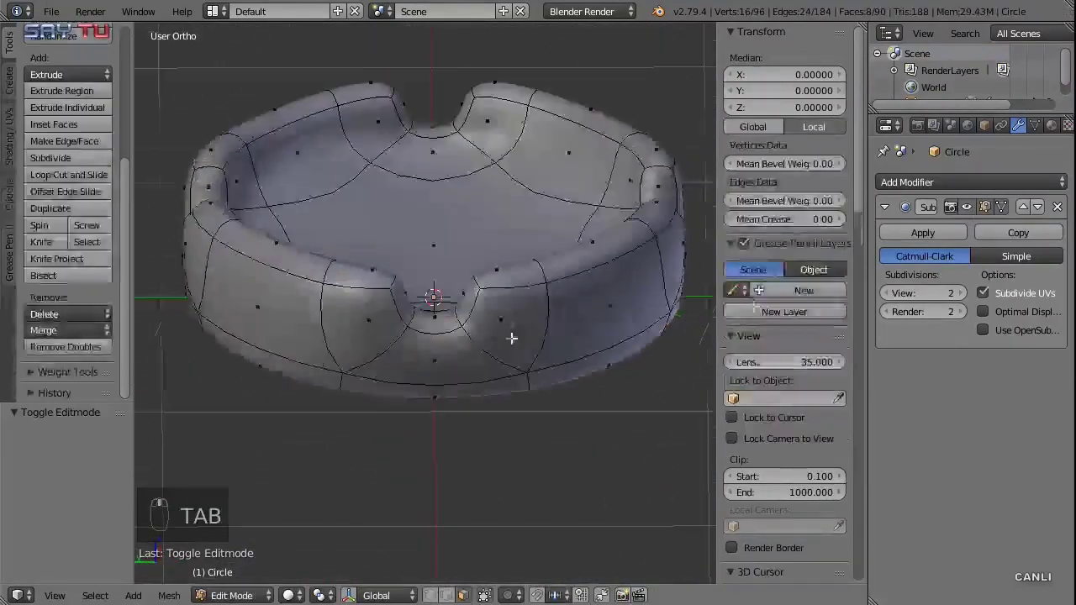
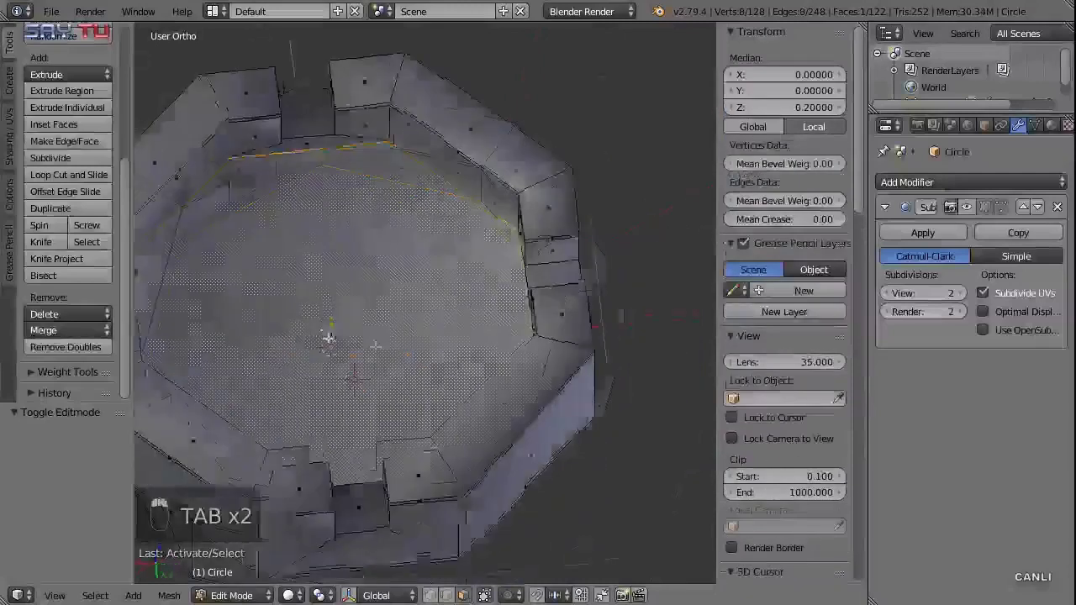
From a front wireframe view, extrude and reposition the ashtray floor geometry
key("KP_1")
key("z")
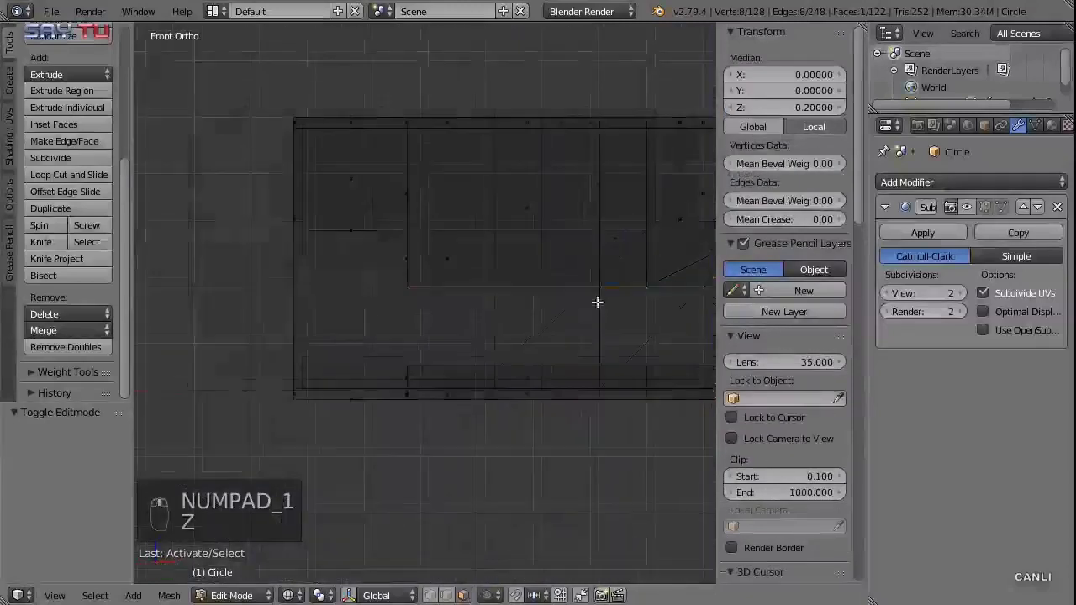
key("g")
left_click(477, 273)
key("e")
key("g")
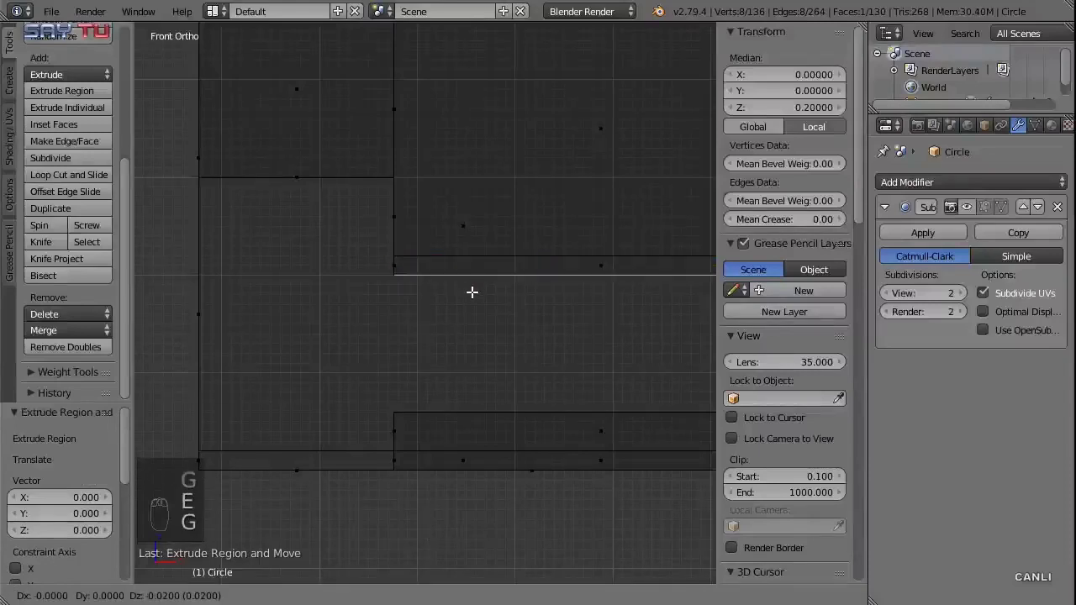
left_click(473, 294)
key("z")
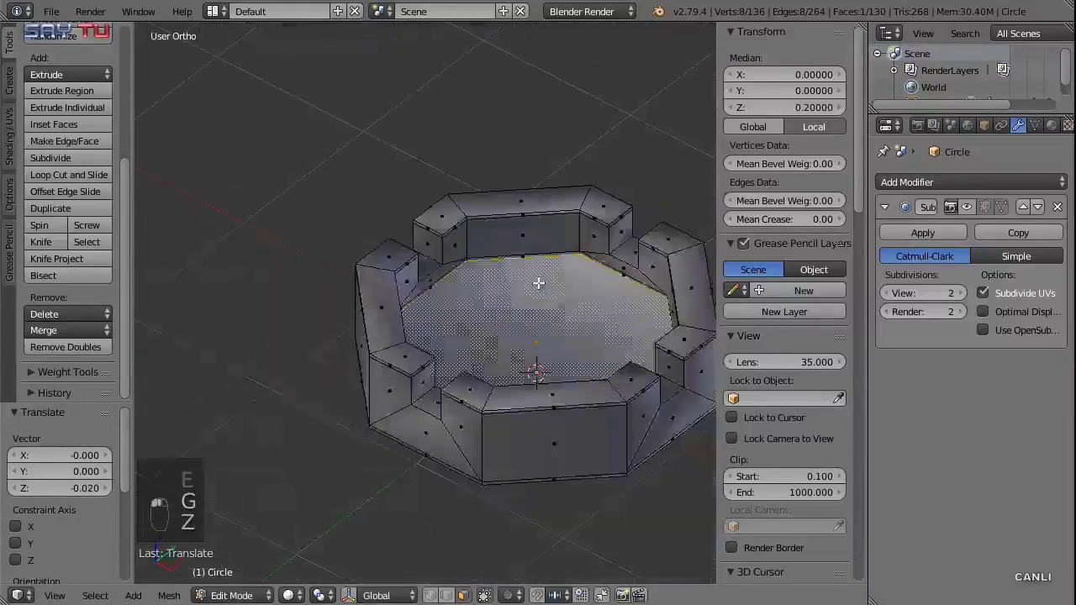
key("KP_7")
key("Tab")
Inset the inner floor face by 0.015 so the smoothed floor keeps a crisp edge
left_click_drag(973, 210, 991, 212)
left_click(991, 211)
left_click_drag(485, 322, 448, 302)
key("Tab")
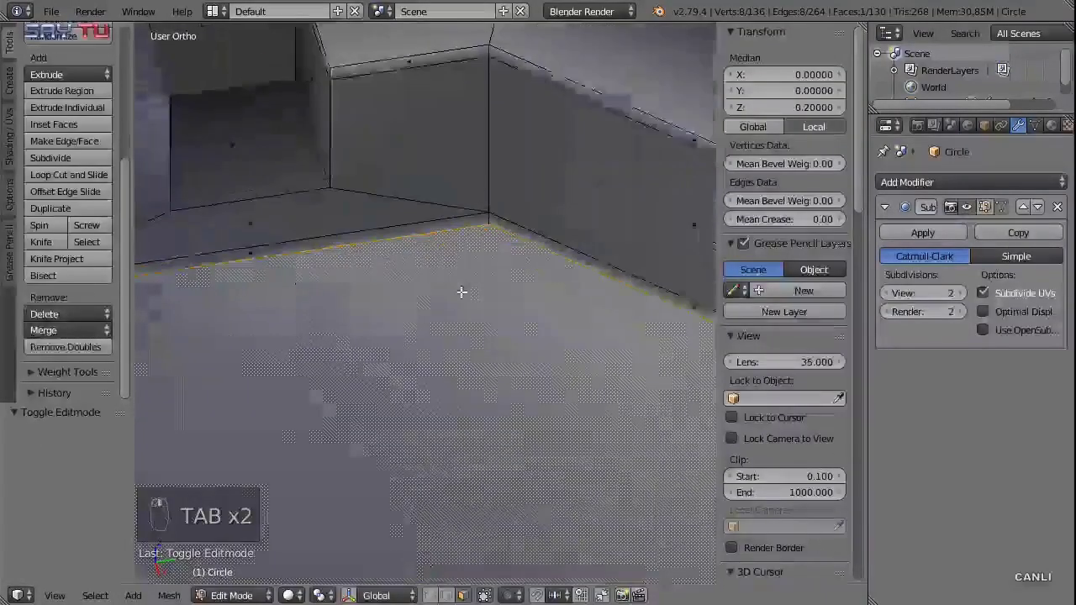
key("i")
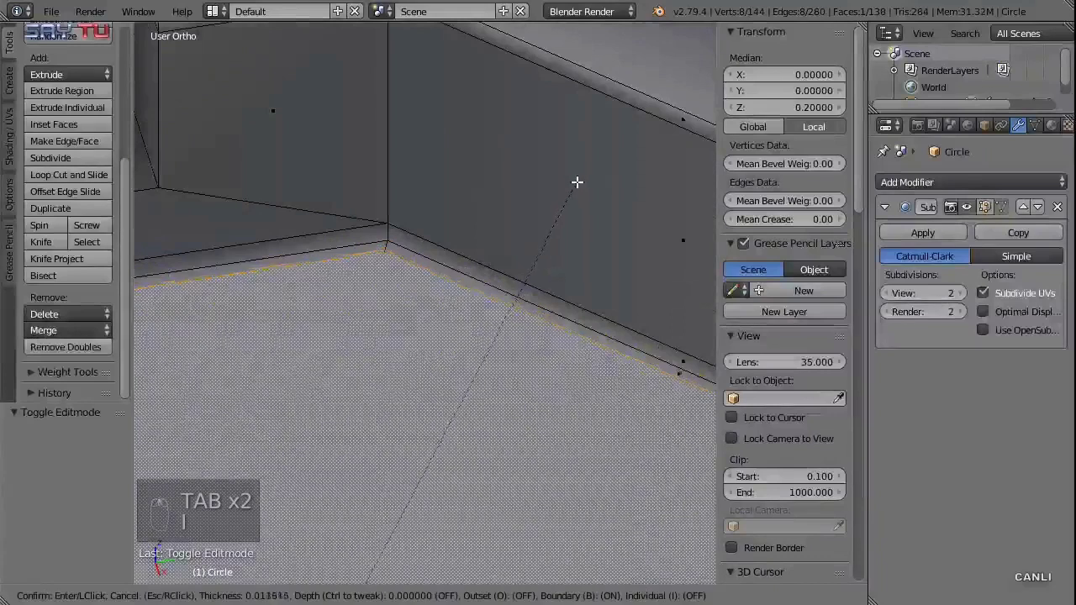
key("Return")
key("BackSpace")
key("BackSpace")
key("BackSpace")
key("Tab")
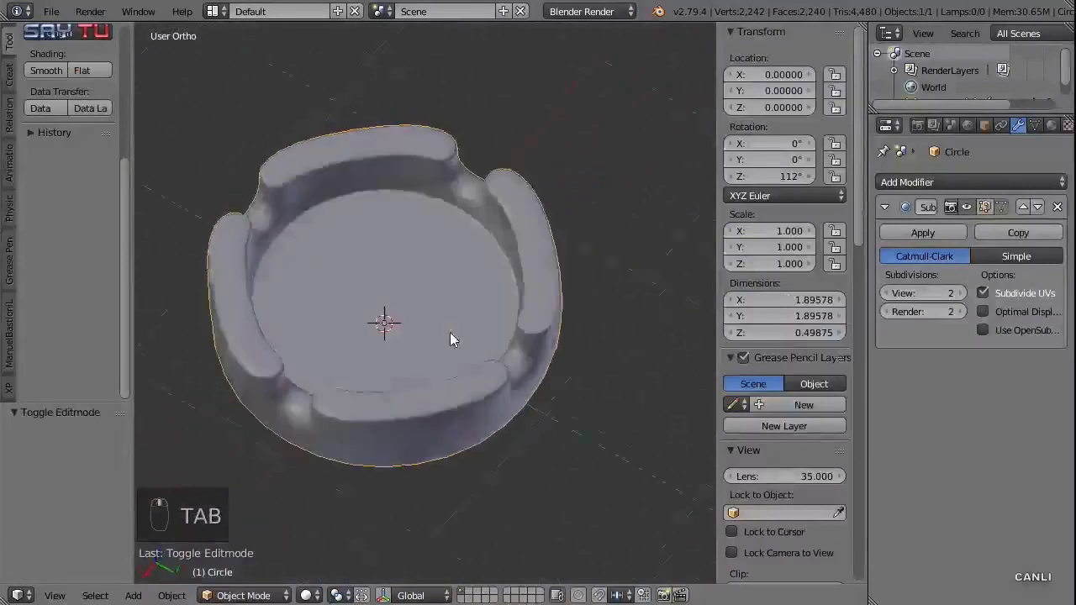
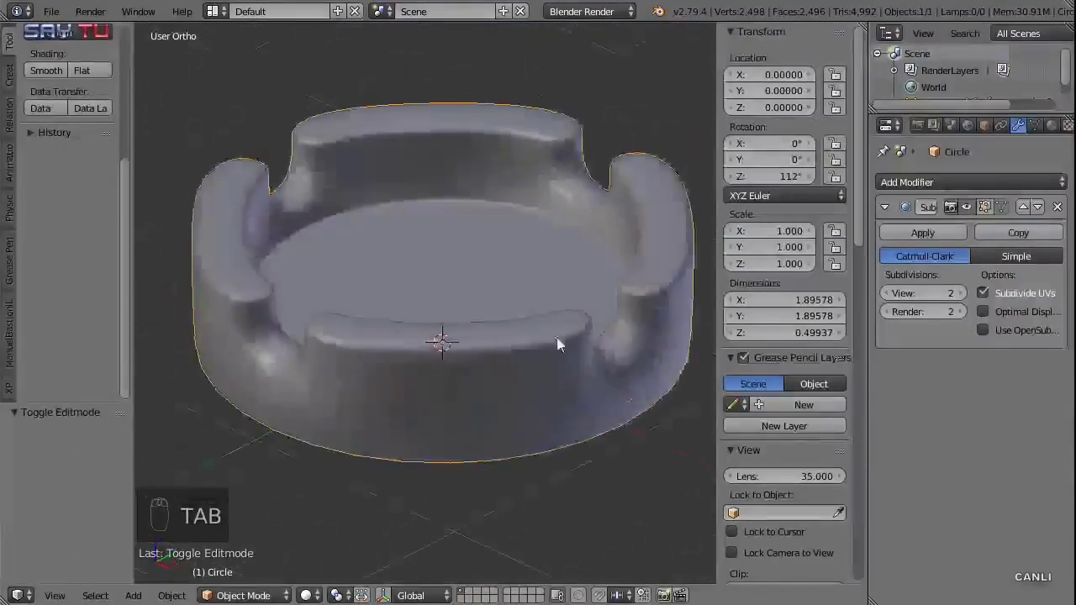
Crease the selected notch edges to 1.0 with Shift+E so they stay sharp when smoothed
key("Tab")
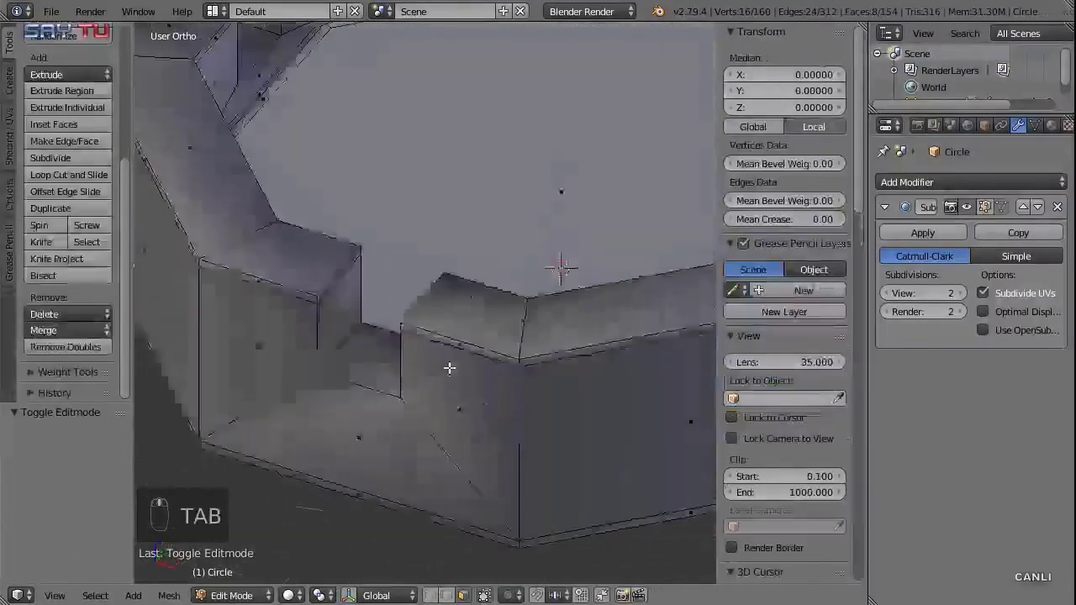
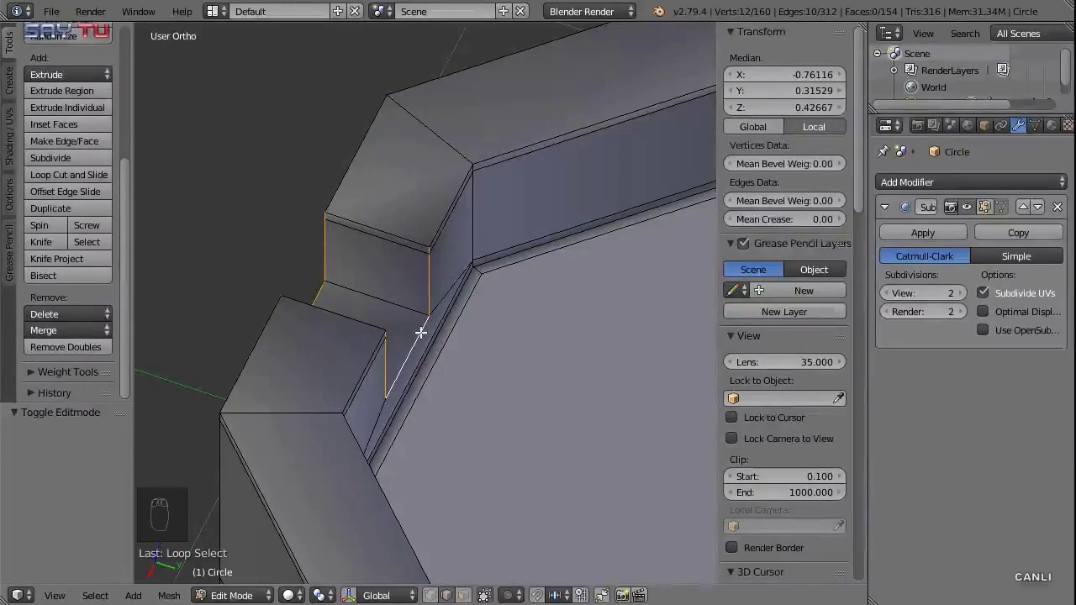
key("shift+e")
key("Tab")
middle_click(467, 341)
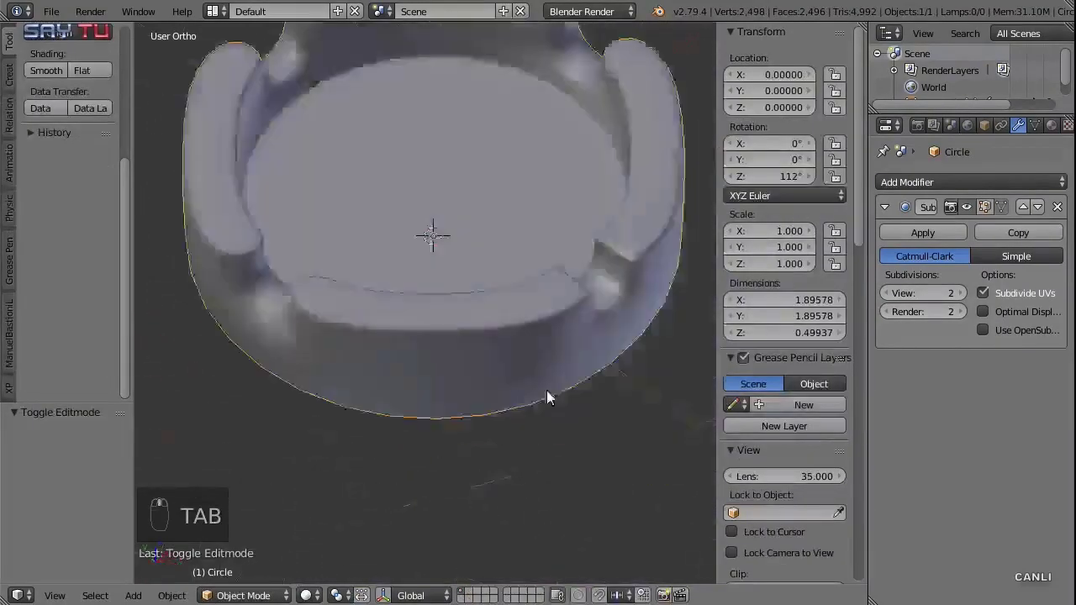
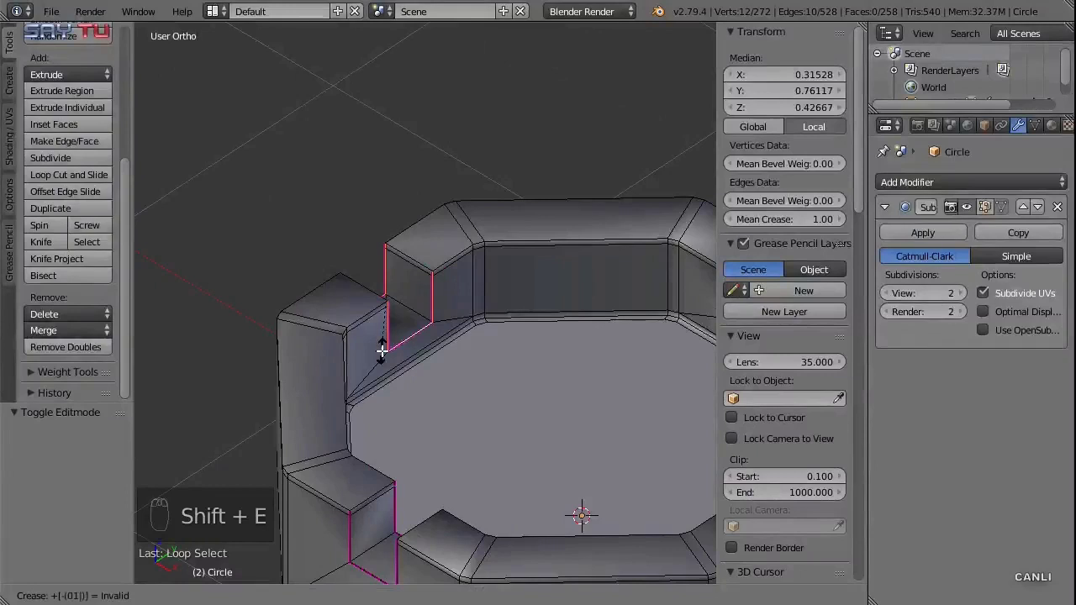
Confirm the notch crease, then bevel the notch edges with one segment via Ctrl+B
key("shift+e")
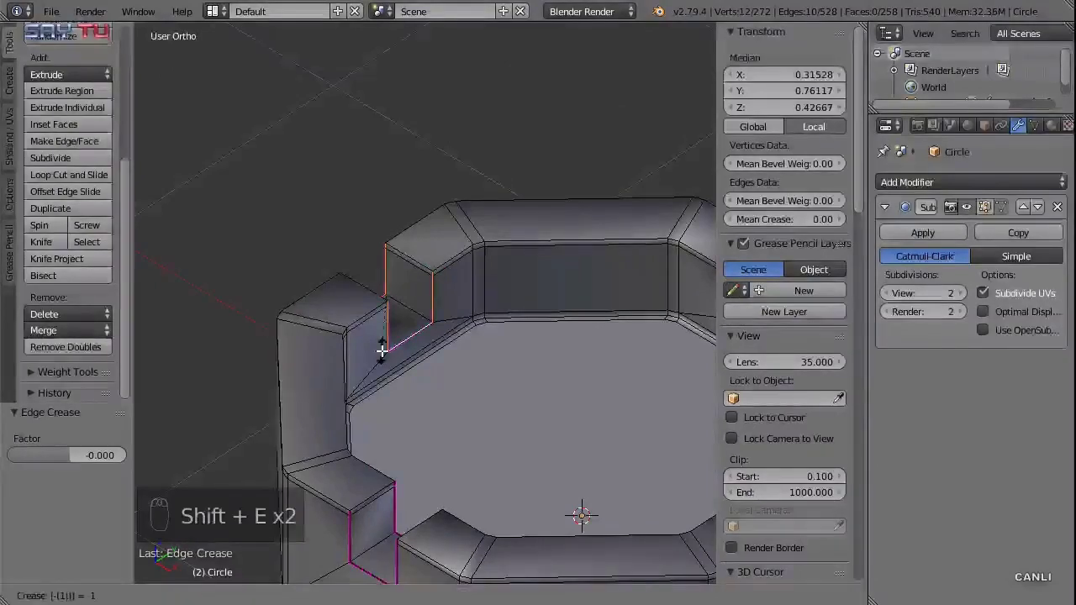
key("Tab")
middle_click(374, 361)
key("Tab")
key("ctrl+b")
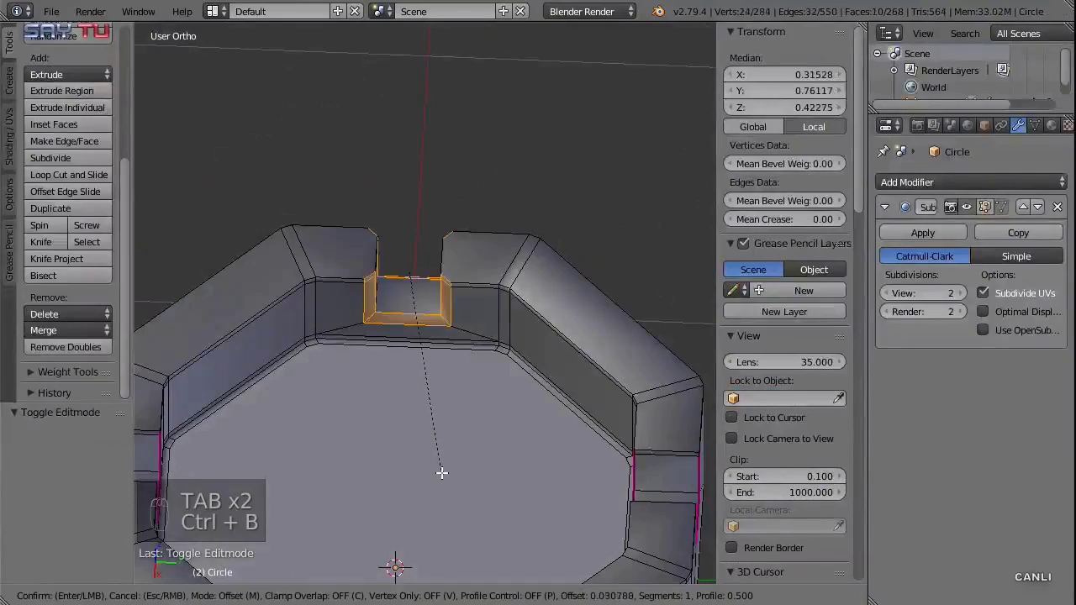
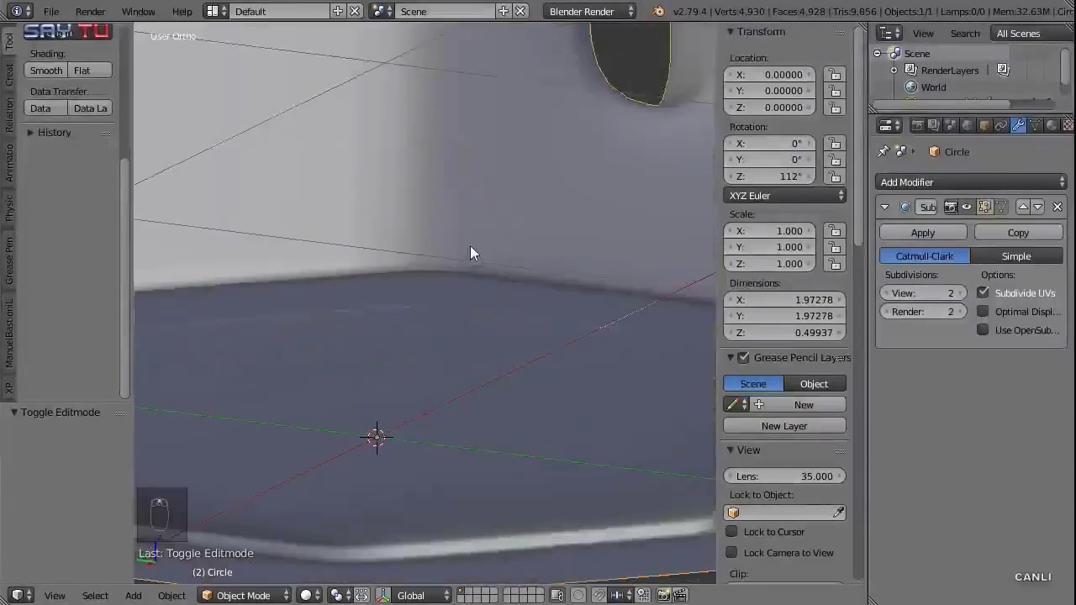
Dissolve the stray rim vertices and check the smoothed result
key("Tab")
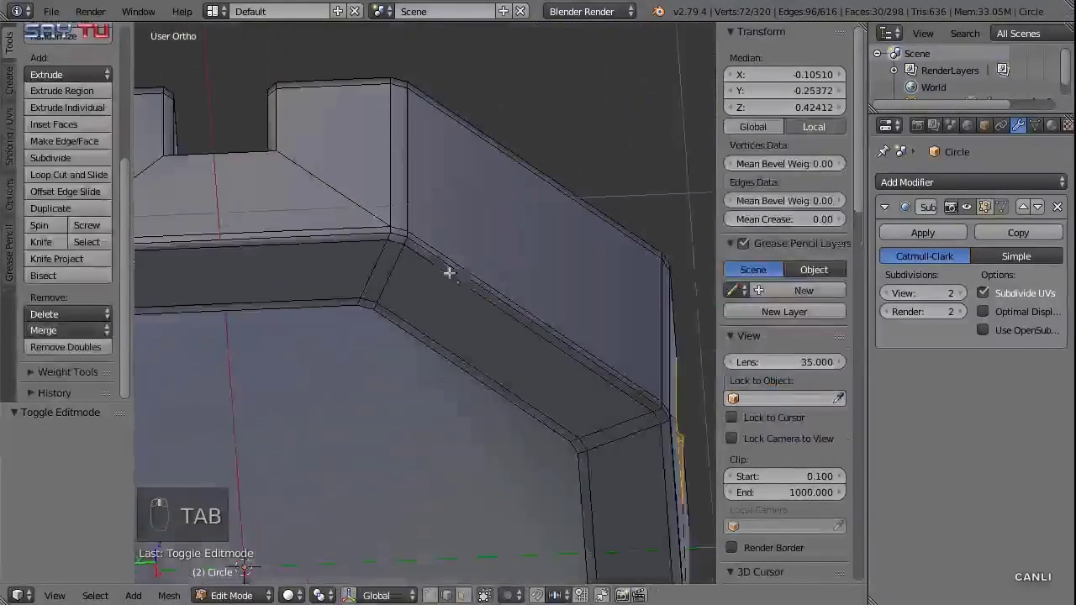
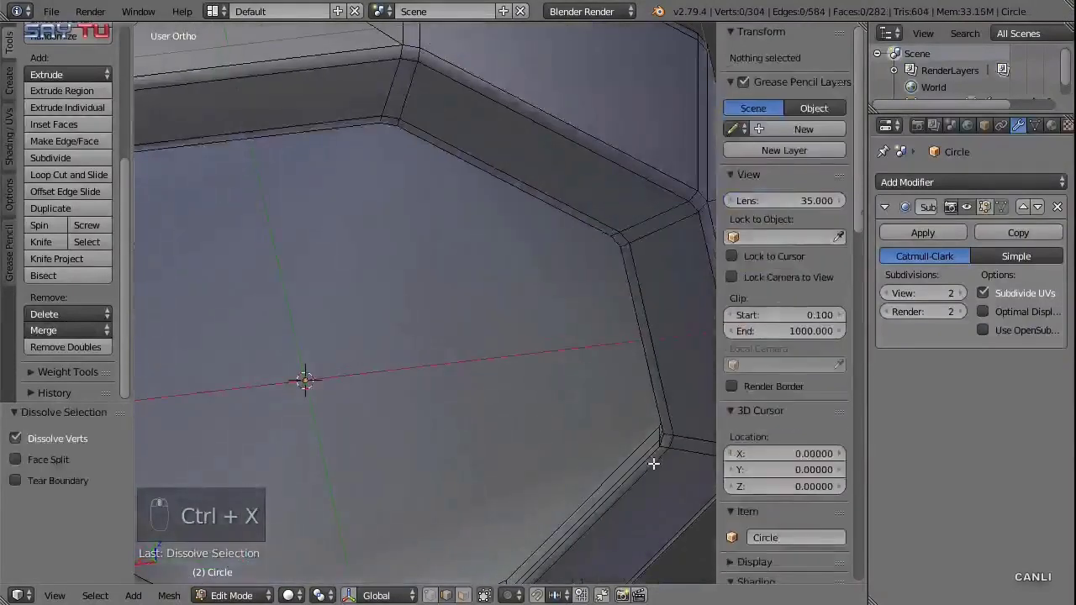
key("ctrl+x")
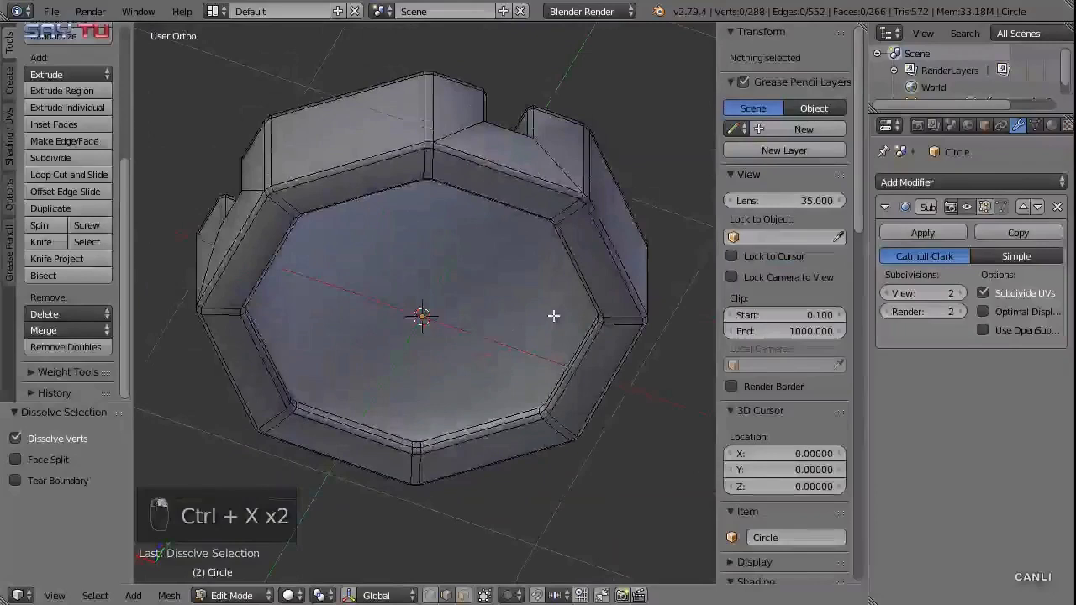
key("Tab")
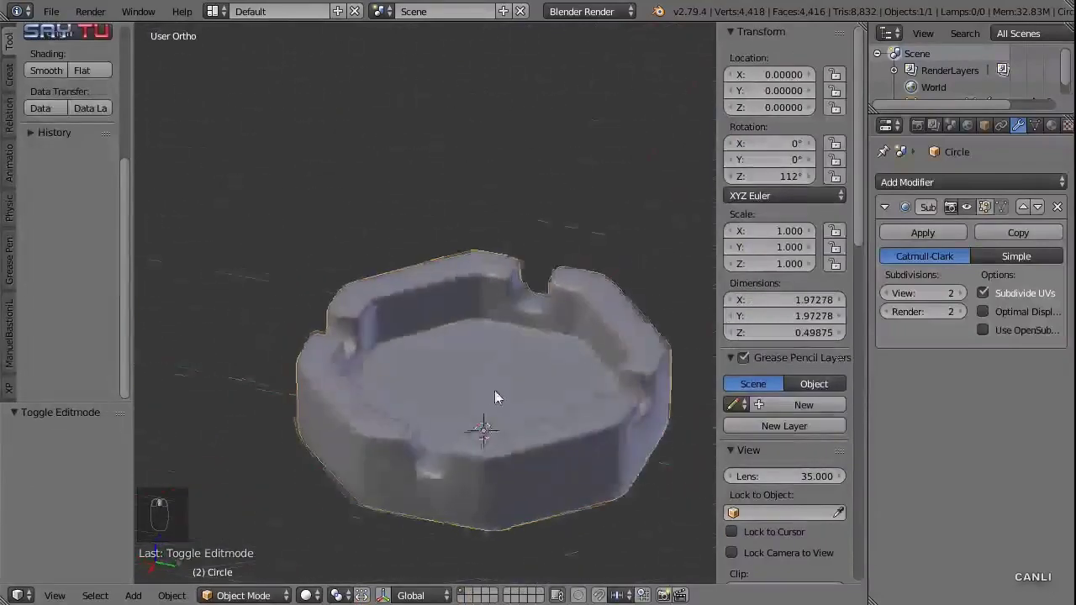
key("Tab")
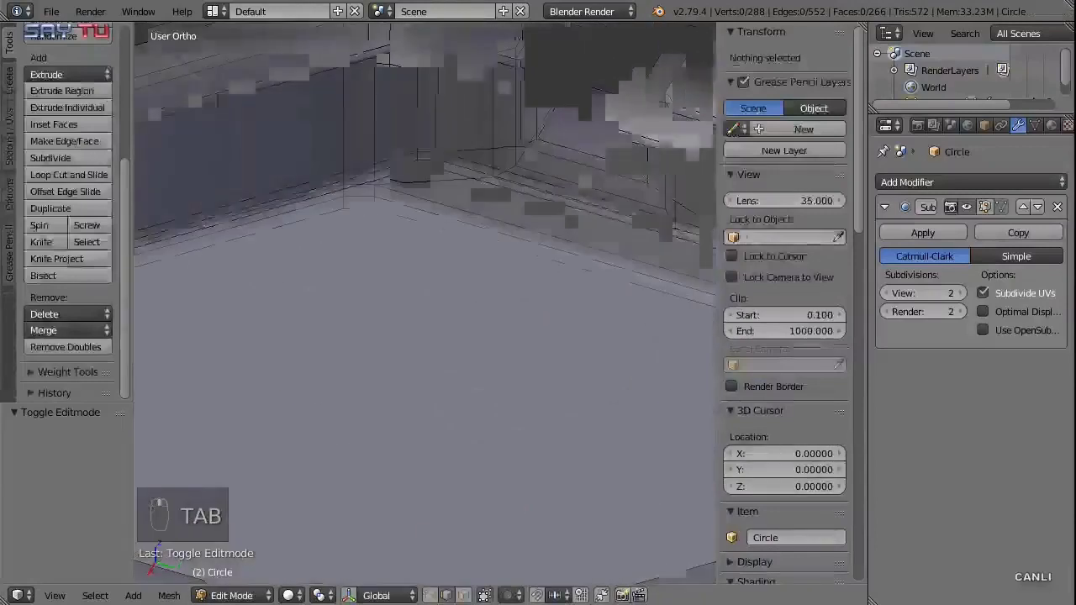
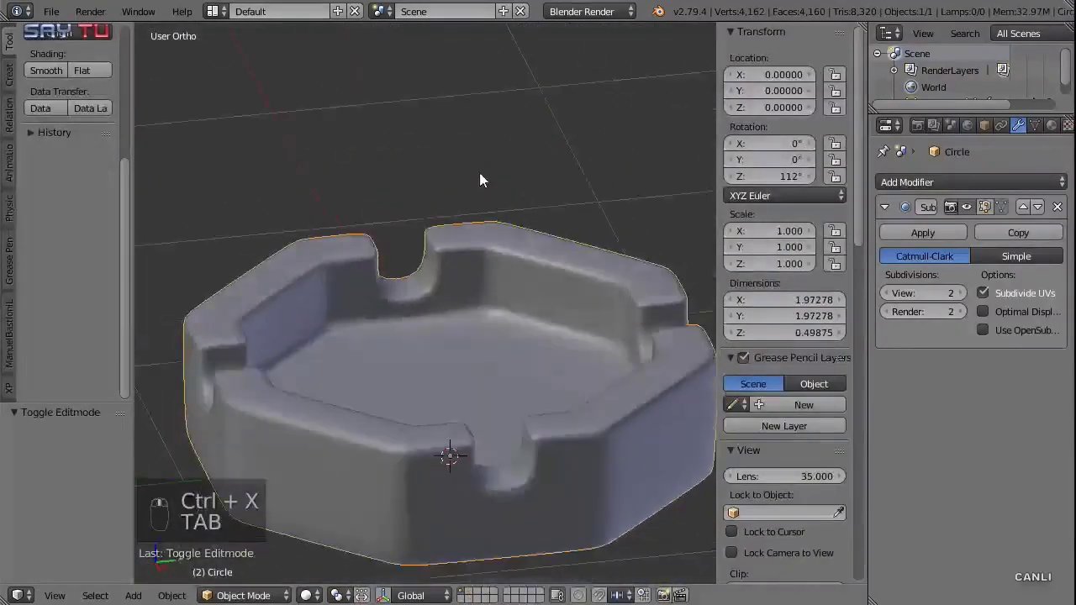
Raise the Subdivision Surface level to 3 for viewport and render
left_click_drag(972, 300, 476, 304)
key("ctrl+s")
left_click_drag(475, 304, 462, 334)
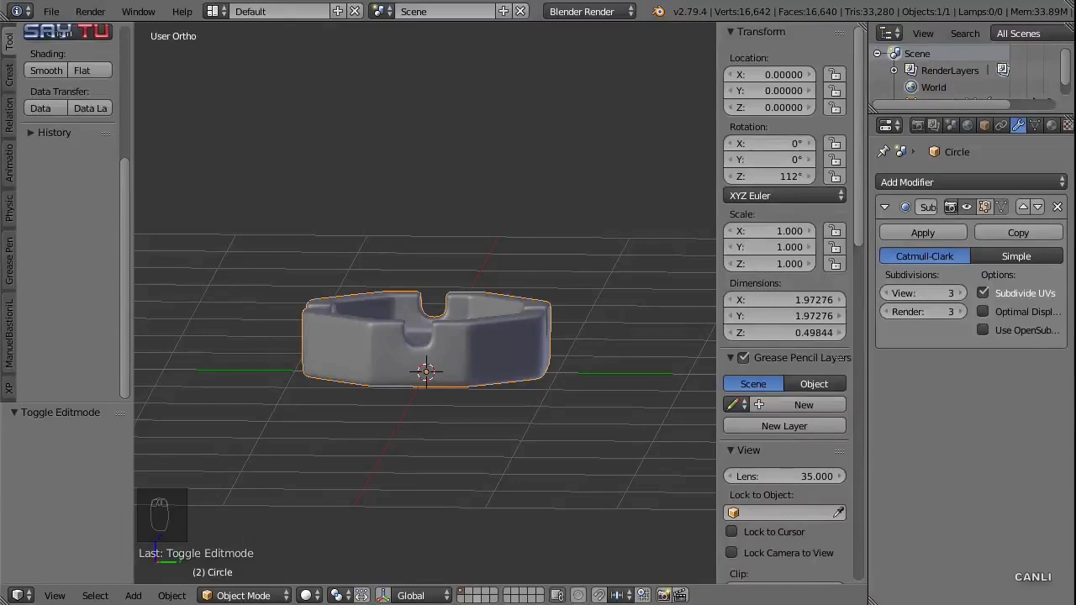
From front view, add a mesh plane as the ground under the ashtray
left_click_drag(444, 411, 468, 409)
key("KP_1")
key("ctrl+s")
key("shift+a")
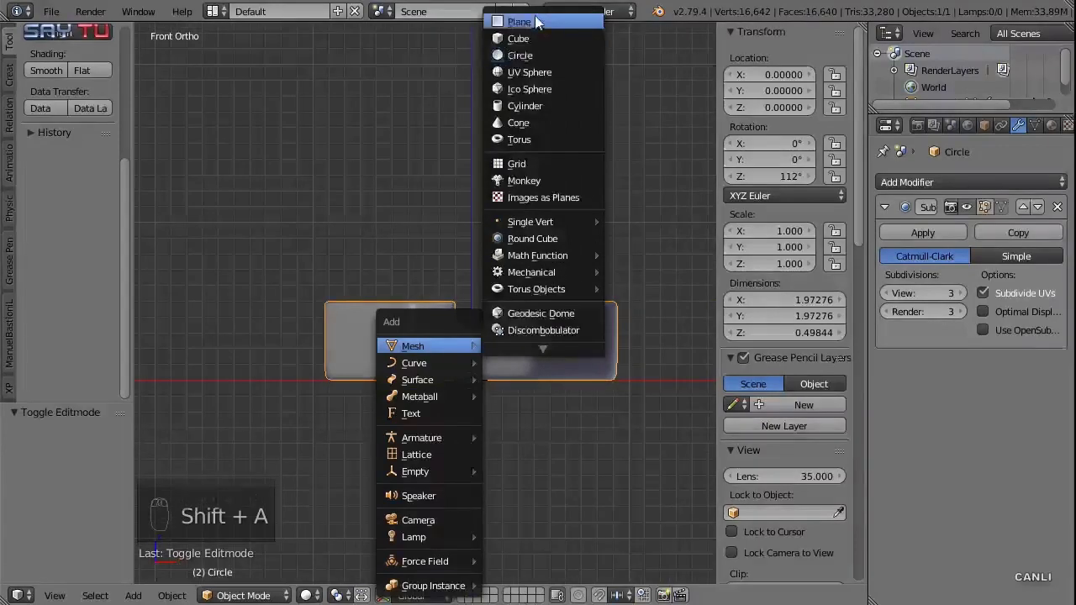
key("s")
Add a camera and align it to the current view of the ashtray
key("shift+a")
key("ctrl+alt+KP_0")
key("shift+f")
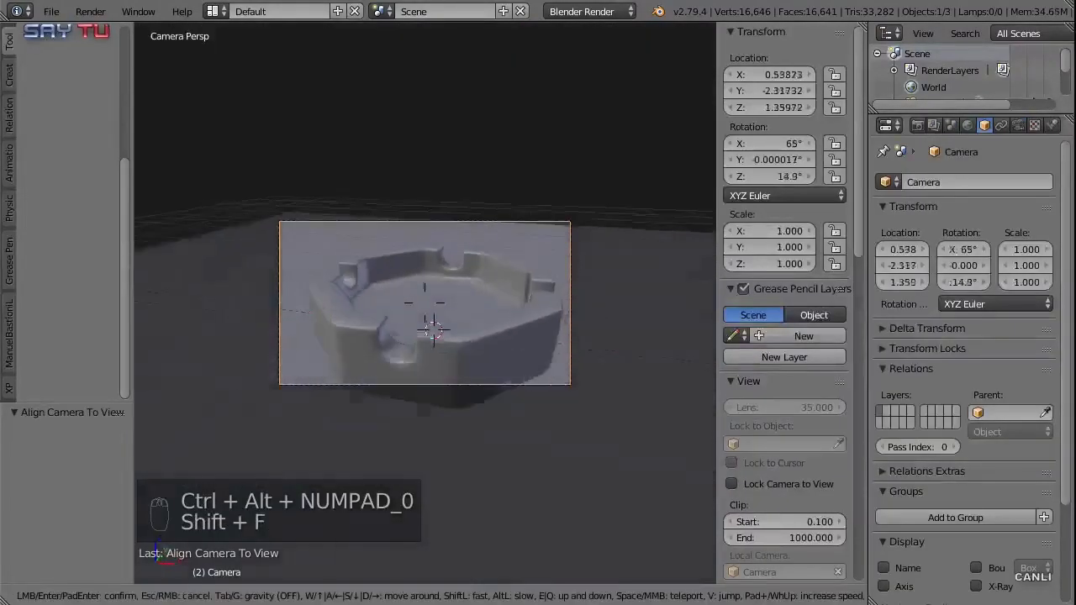
Reframe the camera on the ashtray, switch the render engine to Cycles, and start shifting the ground plane
left_click(427, 309)
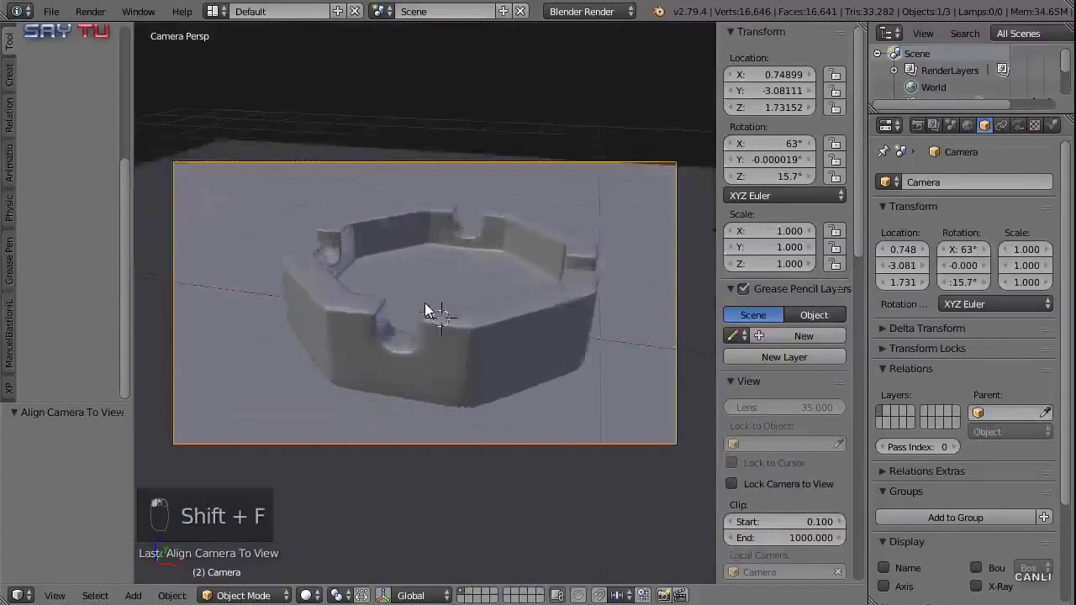
key("F12")
key("Escape")
left_click(598, 16)
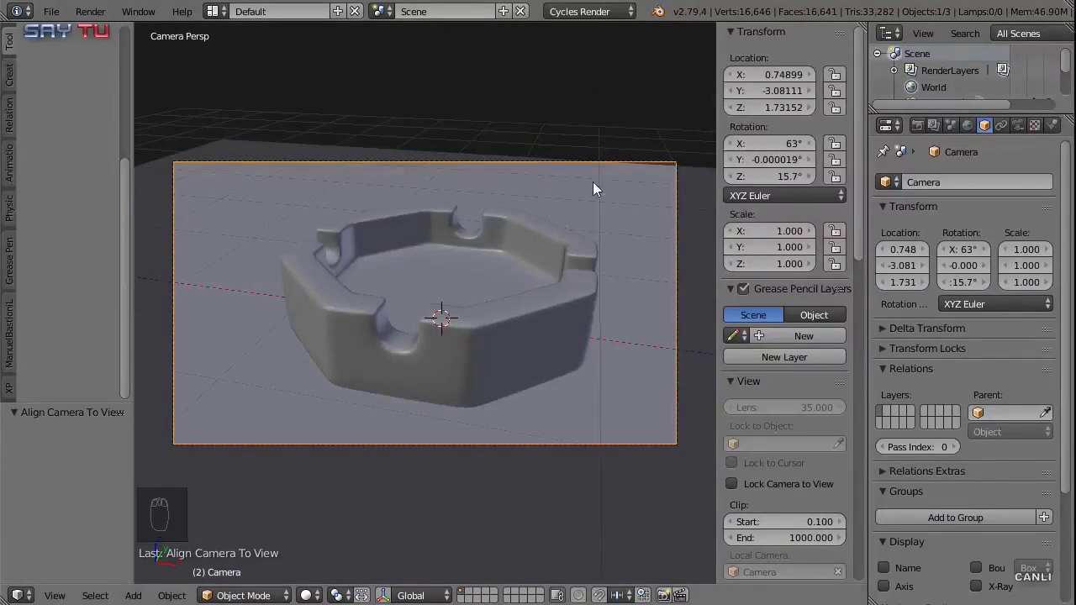
left_click_drag(626, 179, 545, 318)
key("g")
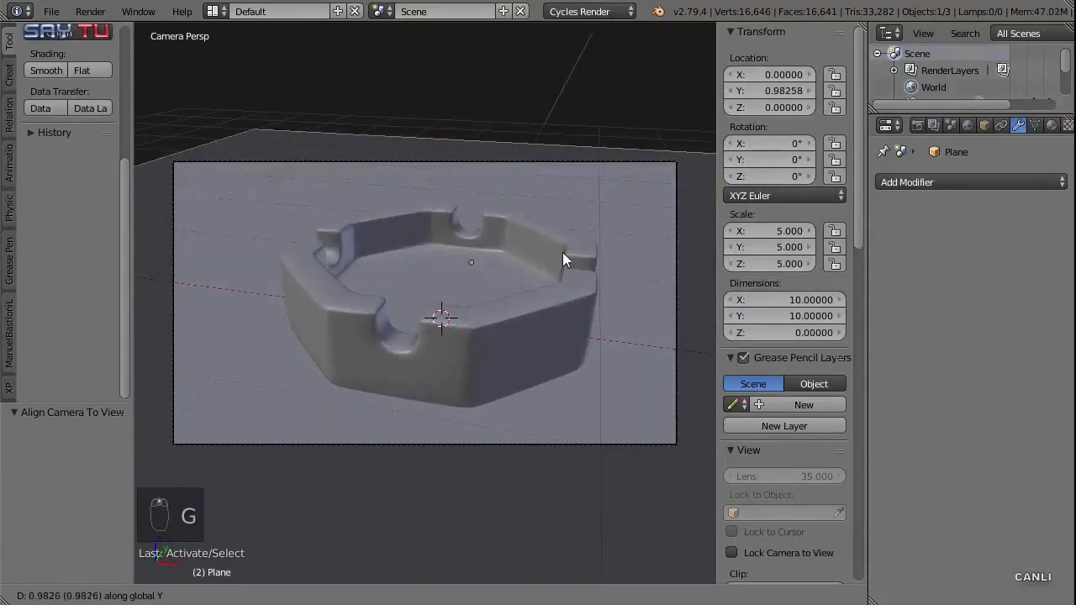
Place the ground plane at Y ≈ 2 behind the ashtray and browse the World background colour options
left_click(589, 219)
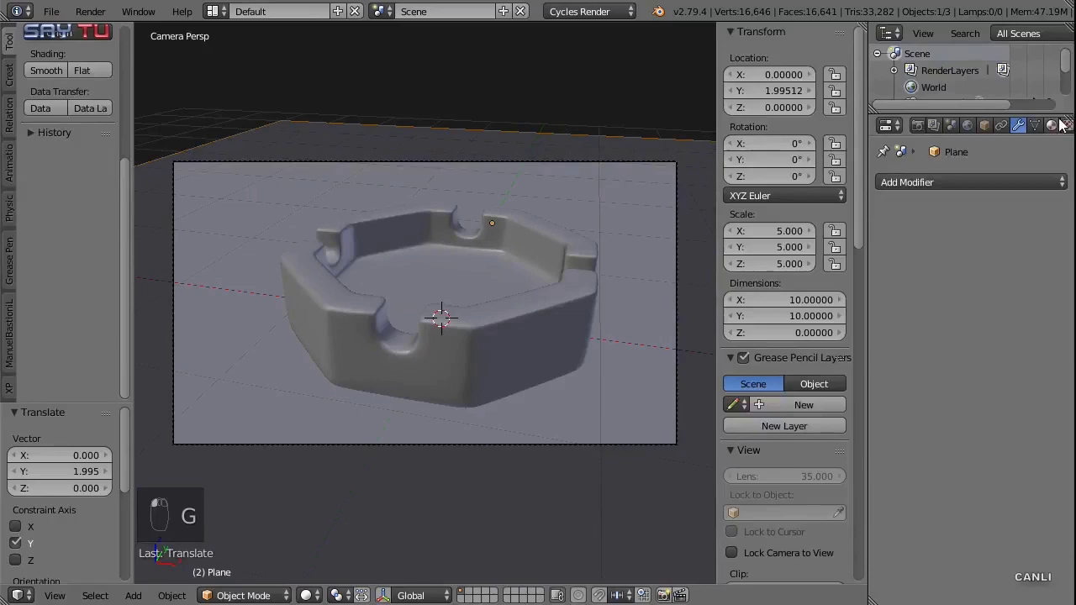
left_click_drag(1056, 133, 749, 151)
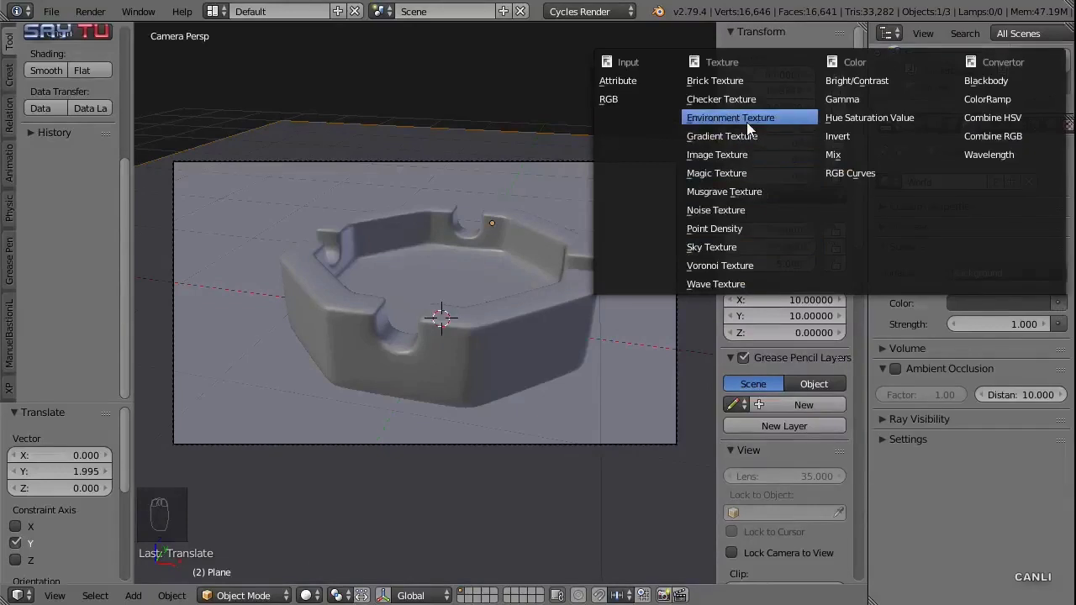
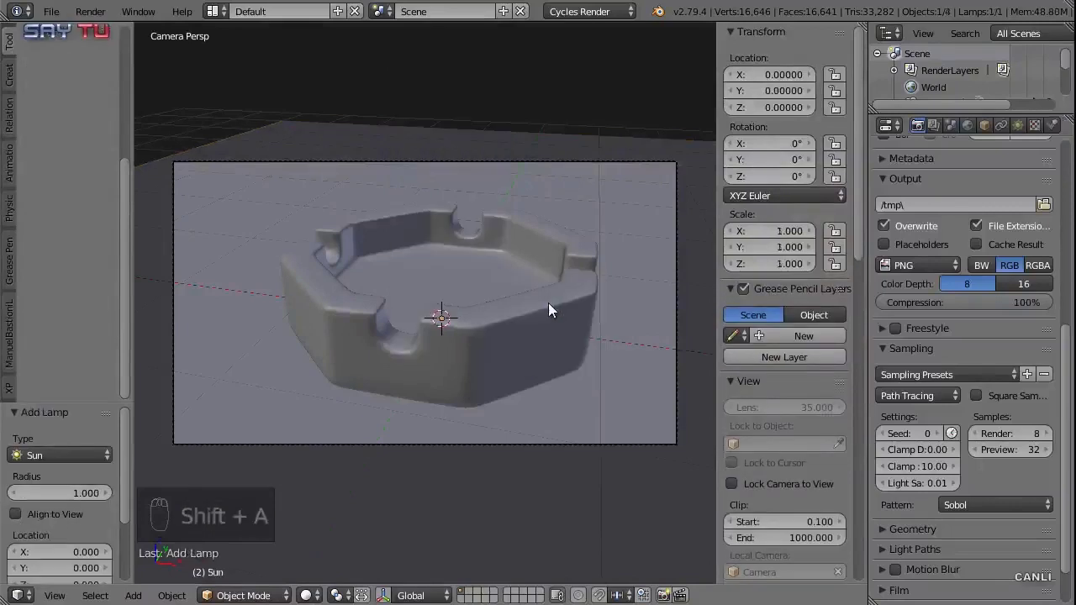
Rotate the sun lamp from an orthographic front view and start moving it over the scene
key("KP_1")
key("KP_5")
key("KP_5")
key("r")
left_click(426, 505)
key("g")
Fine-tune the sun's tilt and position from top view, check the camera view, and give the ashtray a new material
key("KP_7")
key("r")
left_click_drag(577, 520, 553, 336)
key("g")
key("KP_0")
key("ctrl+s")
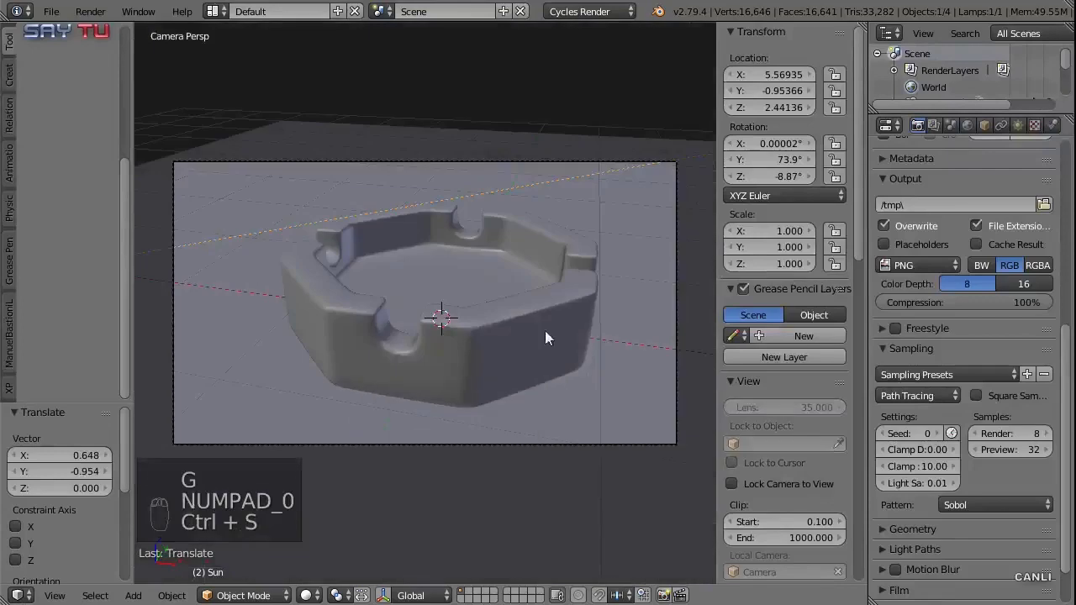
left_click_drag(519, 299, 961, 245)
left_click(1059, 133)
Set the material surface to Glass BSDF with IOR 1.45 and near-white colour, showing the glass-sphere preview
left_click_drag(959, 246, 869, 116)
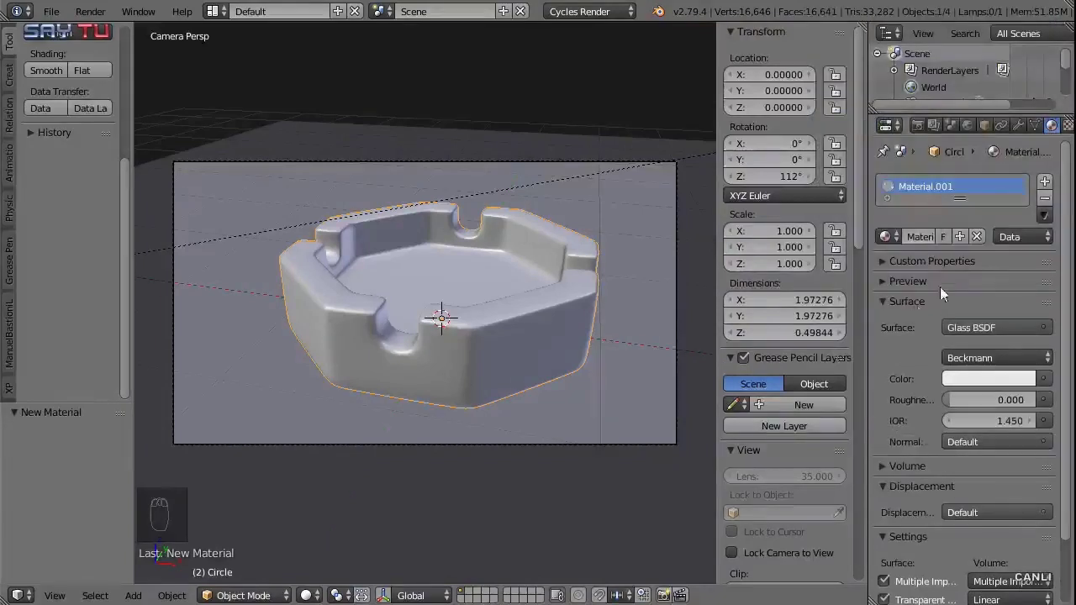
left_click(941, 291)
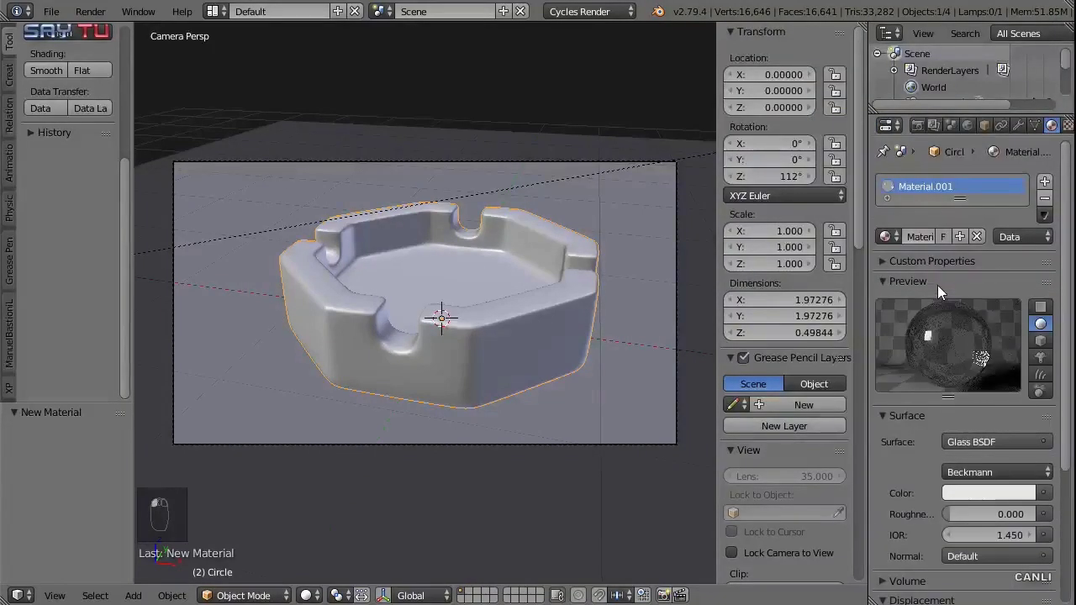
left_click_drag(931, 354, 1001, 507)
left_click(1005, 428)
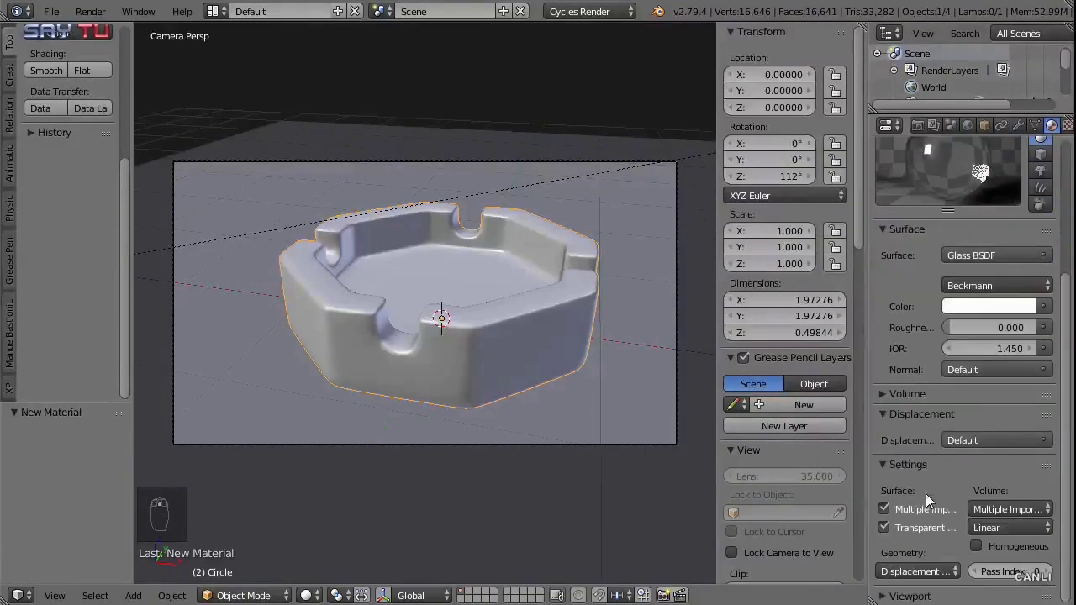